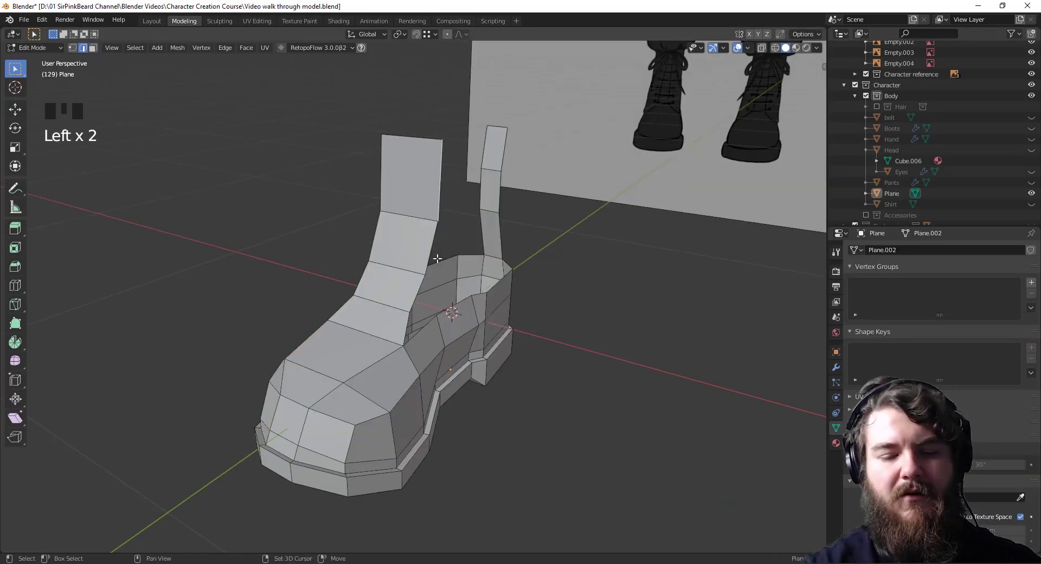
- Select the top edges of the boot's front strip and line up the side view on the reference
left_click(431, 240)
left_click_drag(418, 282, 424, 282)
left_click_drag(461, 310, 357, 207)
left_click_drag(356, 207, 361, 213)
left_click_drag(367, 254, 378, 263)
left_click(388, 309)
left_click_drag(547, 338, 531, 381)
key("KP_3")
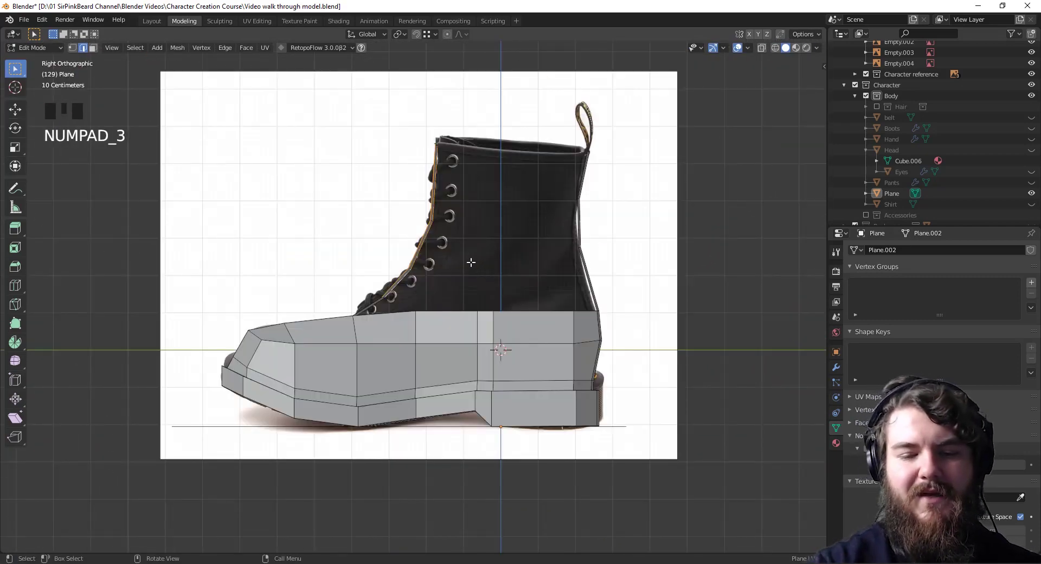
- Extrude the front strip upward along the laced opening and nudge it into place
key("e")
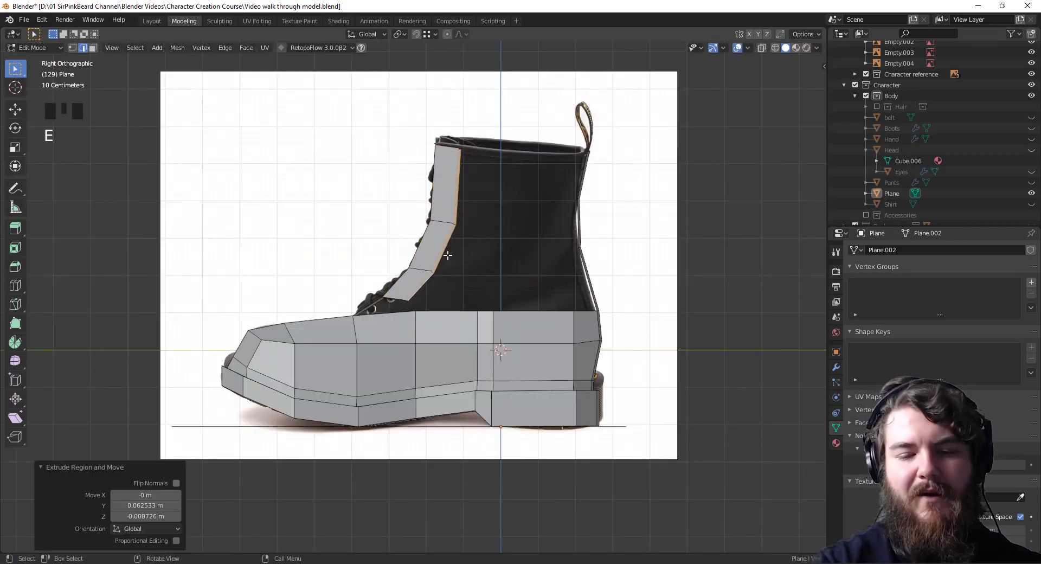
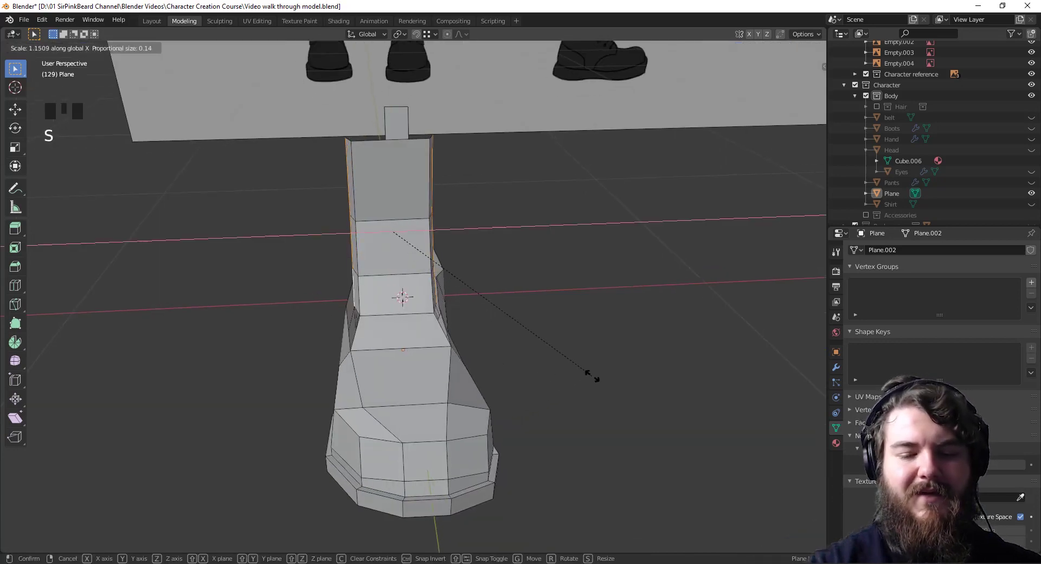
left_click_drag(609, 378, 587, 398)
key("g")
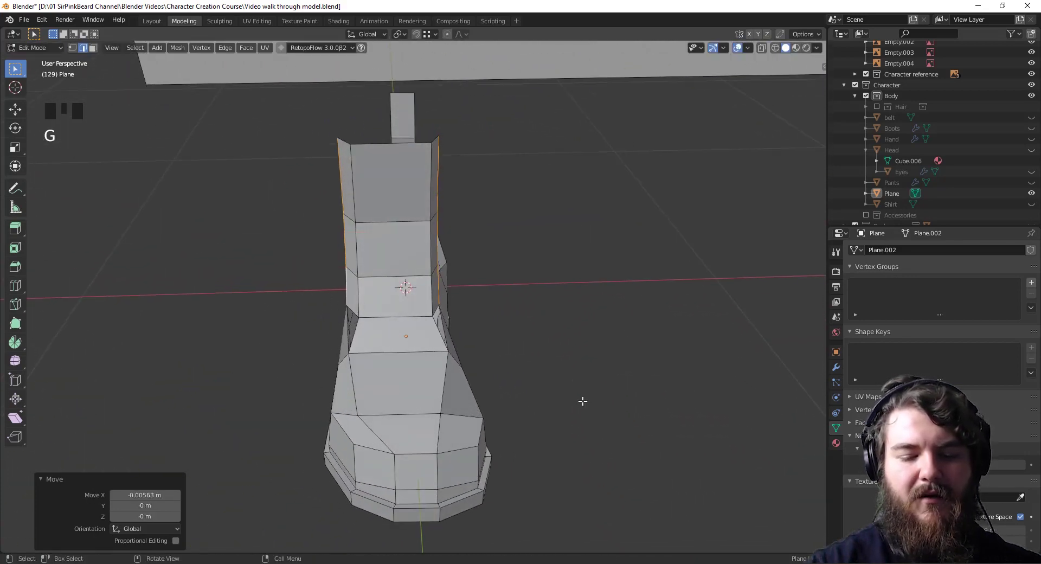
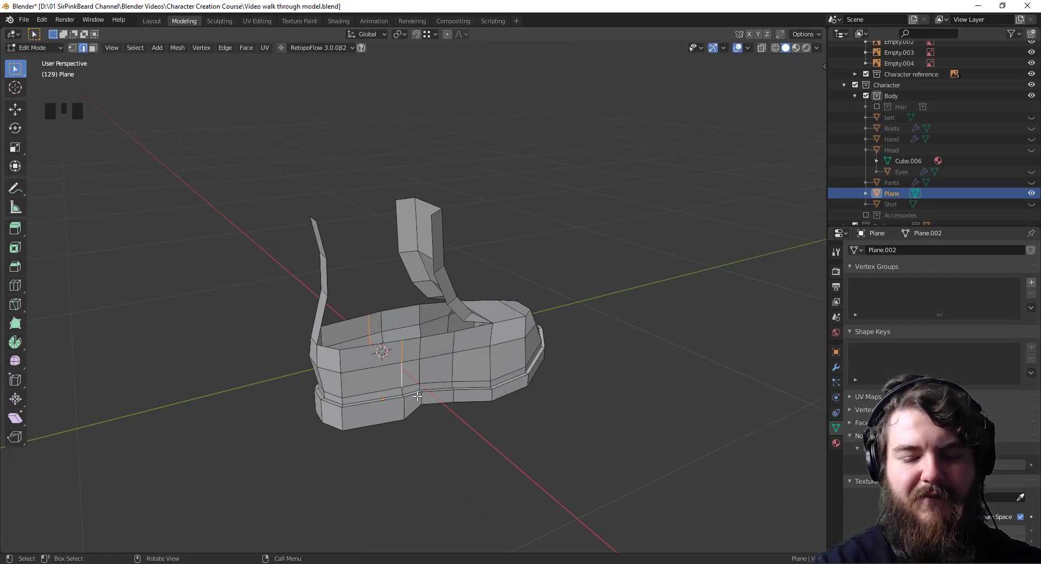
- Add a vertical loop cut through the heel section and slide it into position
left_click_drag(429, 380, 401, 376)
key("g")
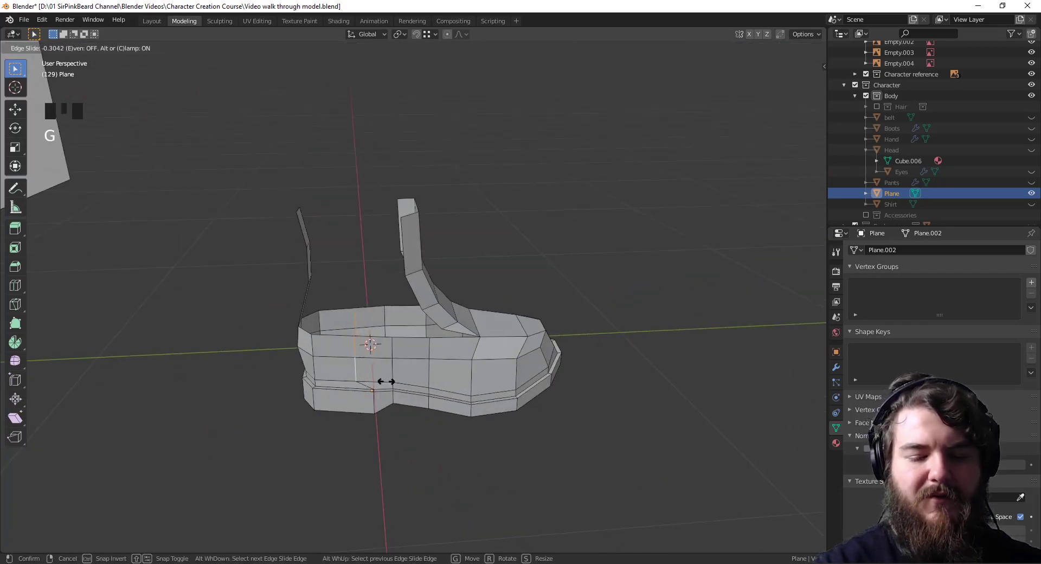
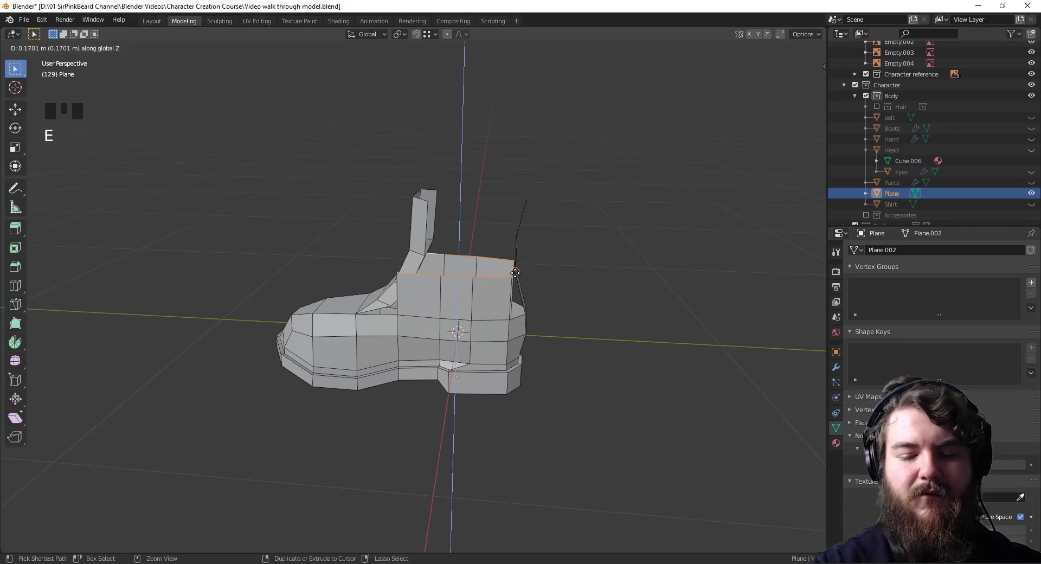
- Fill faces along the boot's top side edges to close gaps around the heel
left_click_drag(566, 341, 487, 310)
left_click(487, 310)
key("f")
left_click_drag(491, 319, 437, 333)
left_click(437, 333)
key("f")
left_click_drag(449, 347, 513, 311)
- Raise the rear top edge into a collar wall and reshape its rim to the reference ankle line
key("2")
key("1")
left_click(513, 284)
left_click_drag(551, 306, 466, 352)
left_click(465, 352)
left_click_drag(500, 381, 550, 334)
key("g")
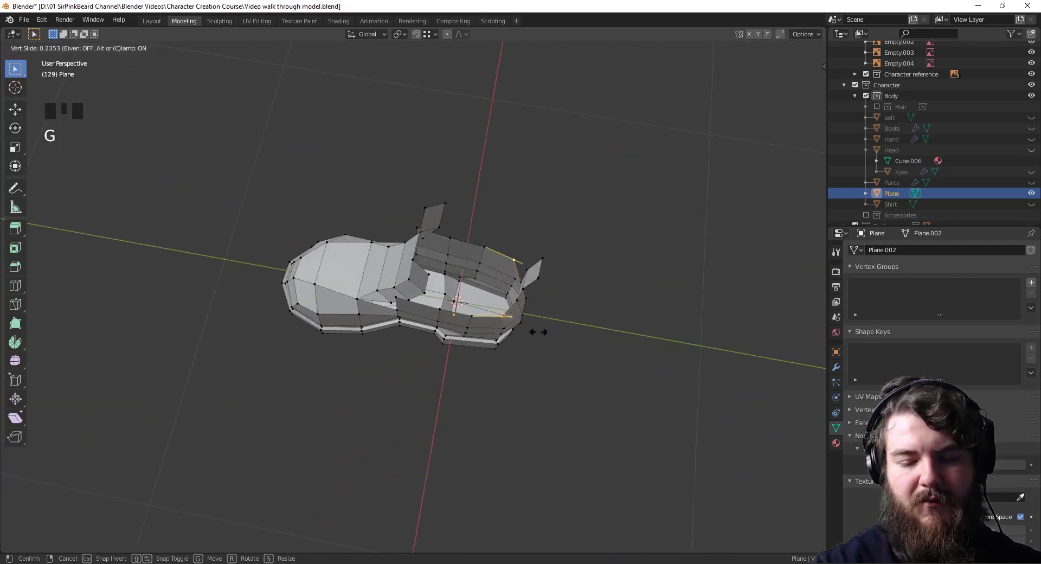
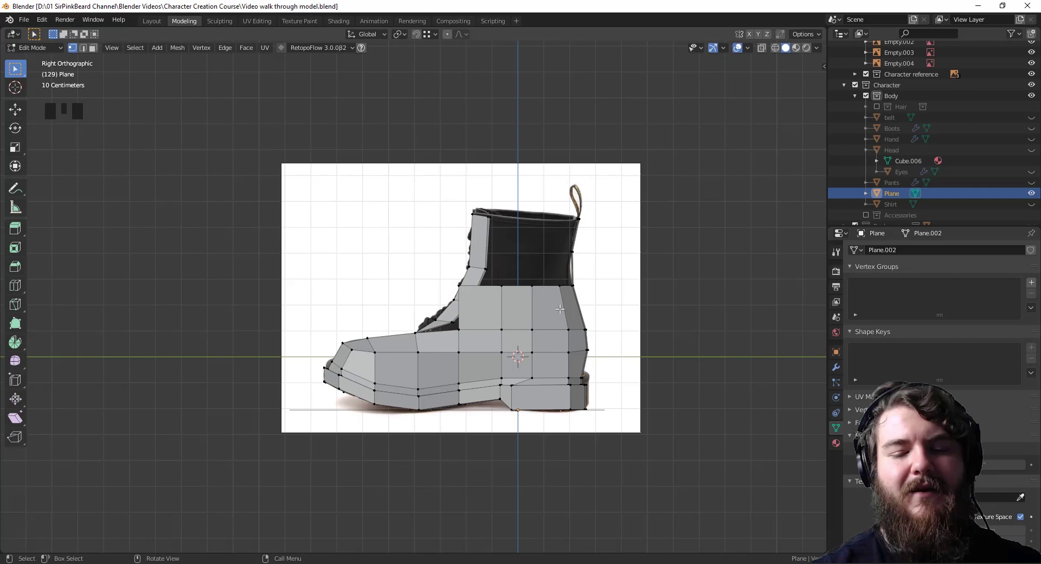
- Select the front strip faces, grow the selection and fill the upper into a closed shaft
left_click_drag(546, 282, 439, 239)
key("3")
left_click(437, 229)
left_click(428, 262)
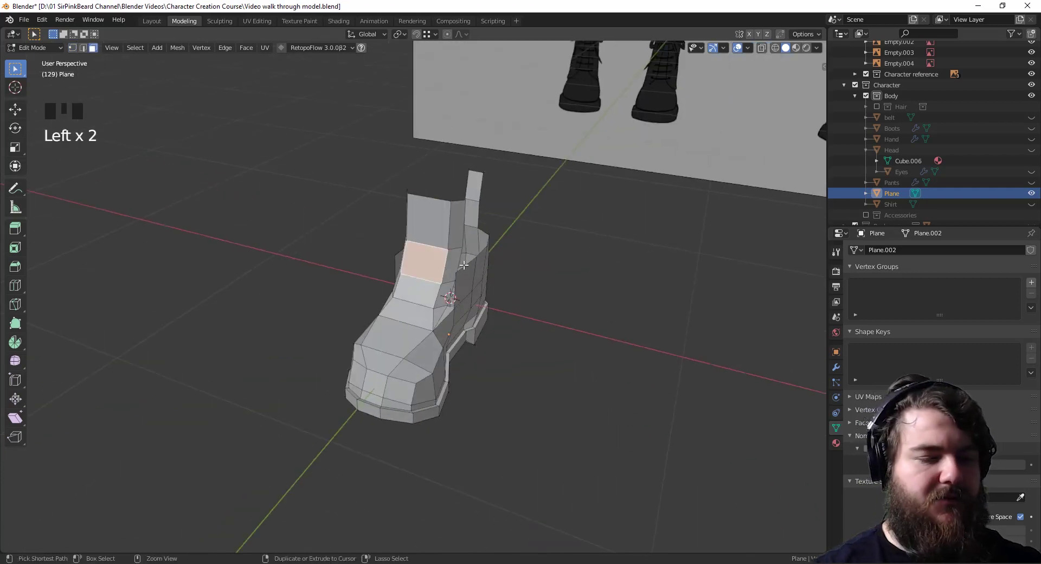
key("ctrl+KP_Add")
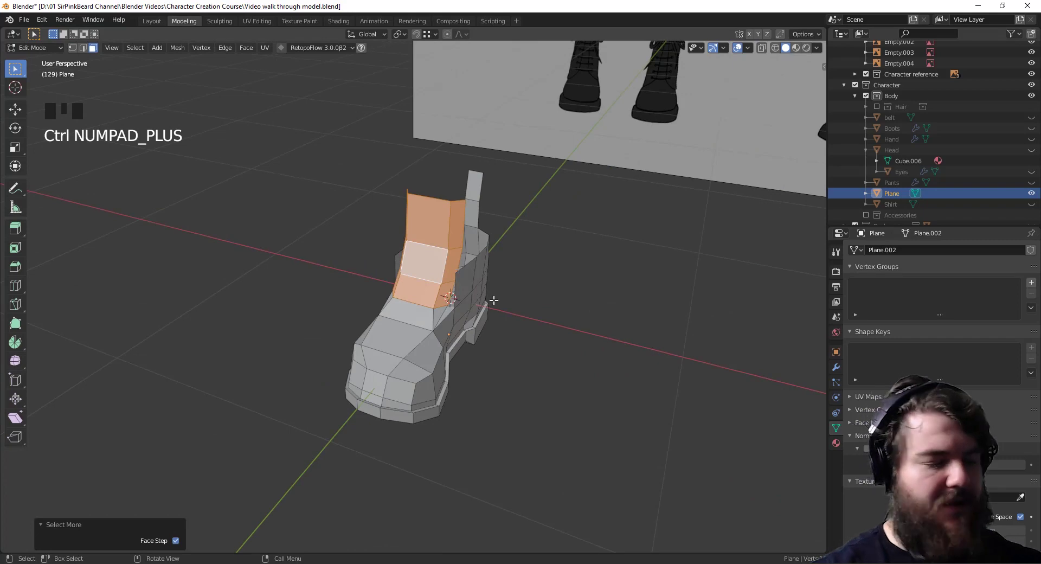
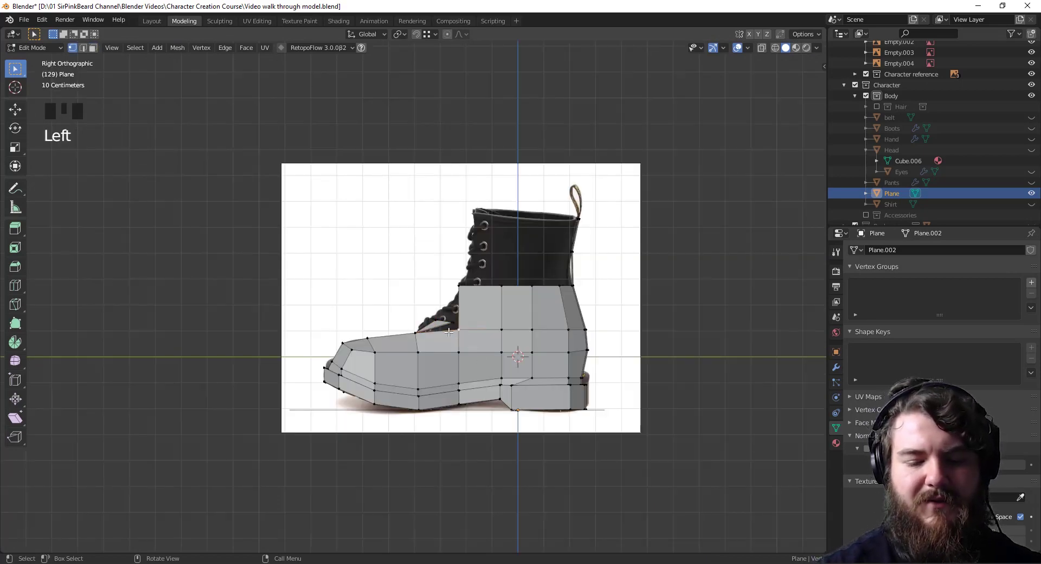
key("f")
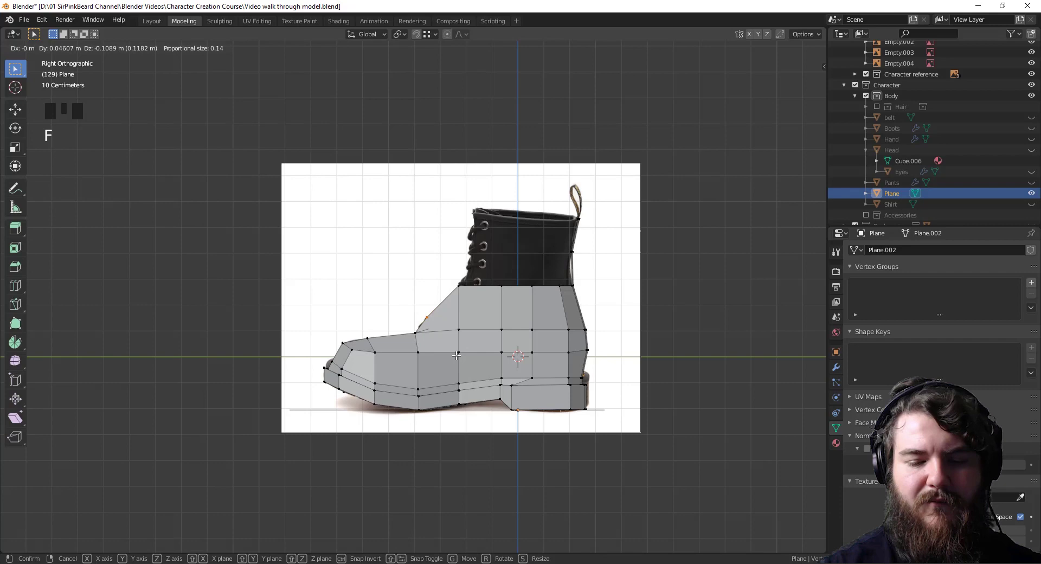
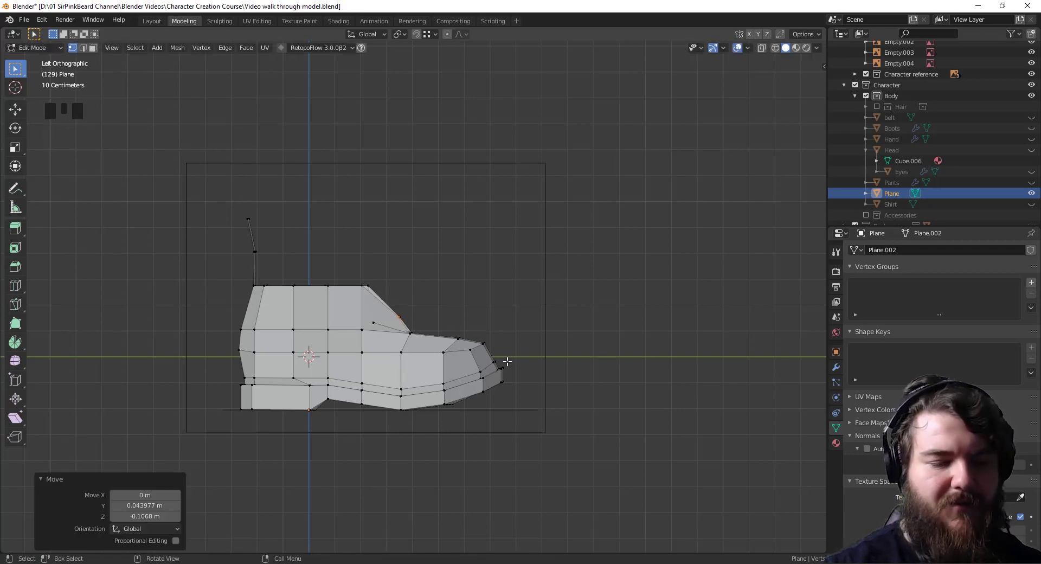
- In X-ray side view, move instep vertices onto the reference boot's silhouette
key("KP_3")
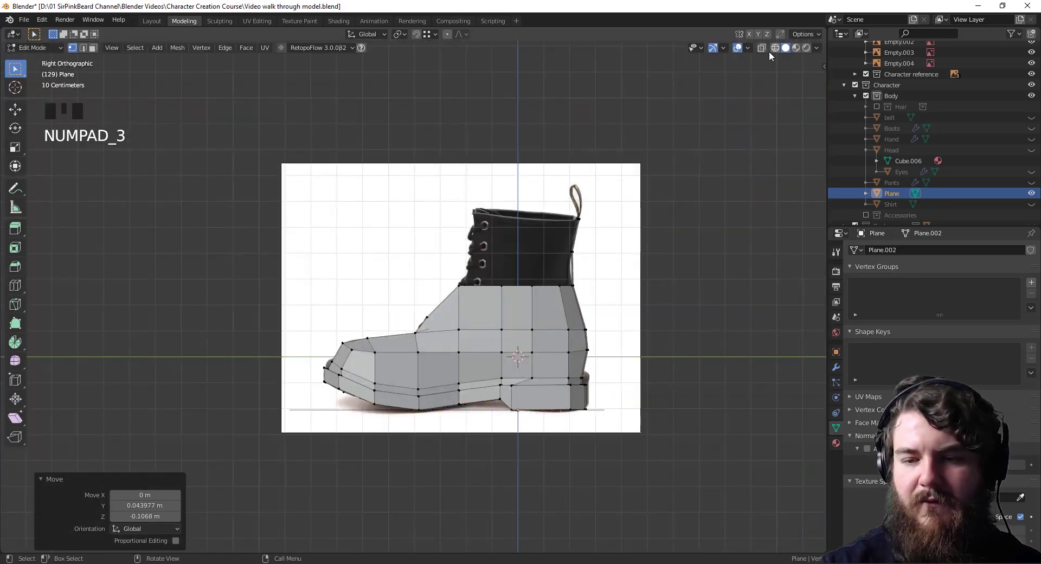
left_click(764, 51)
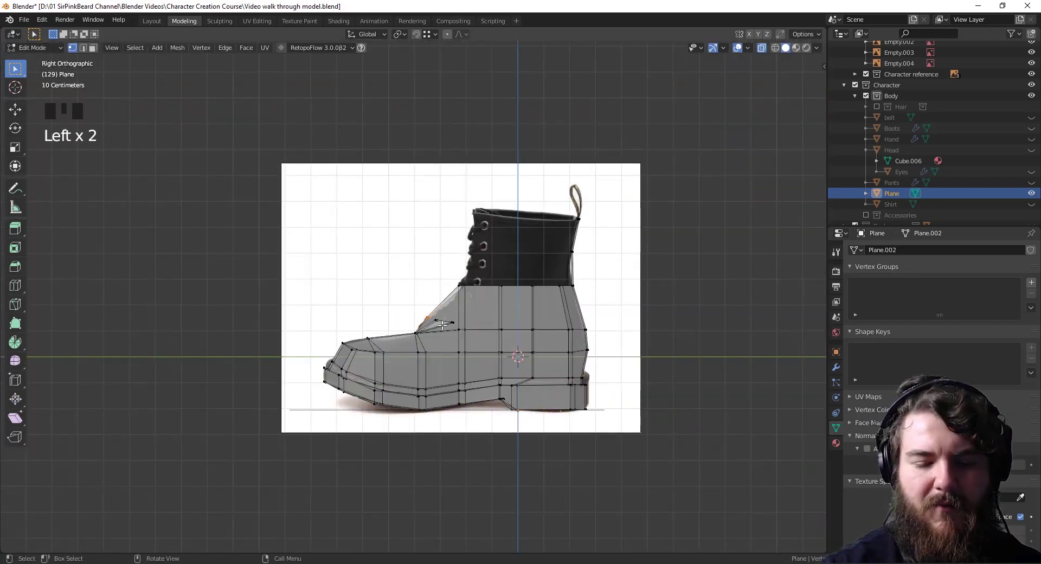
key("g")
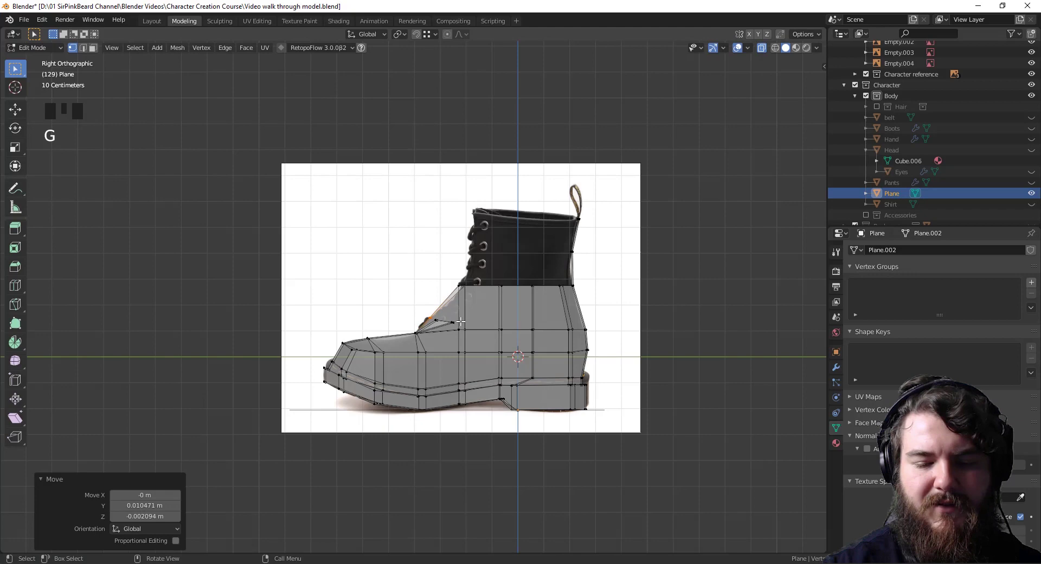
left_click(468, 294)
key("g")
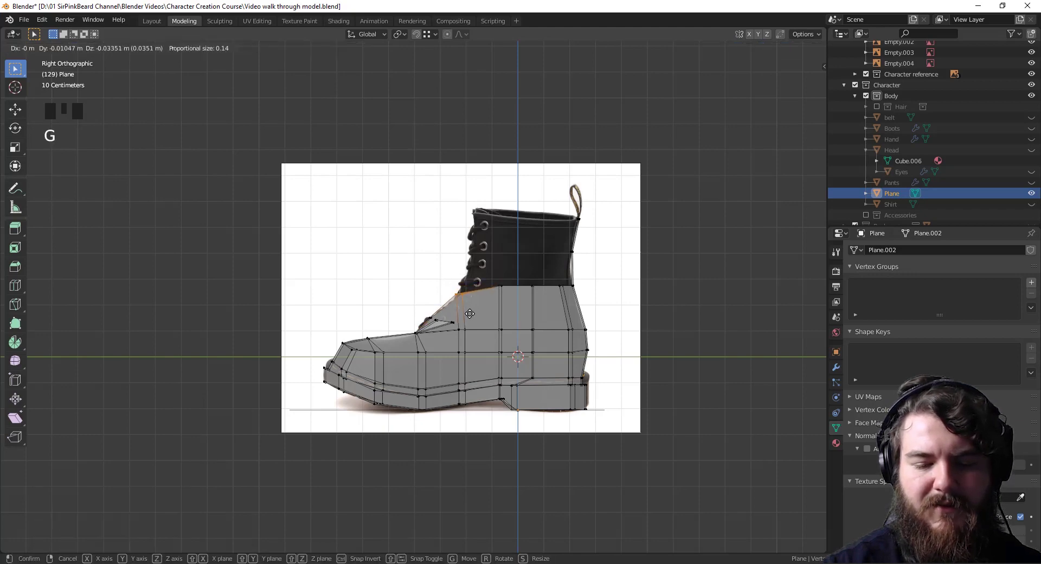
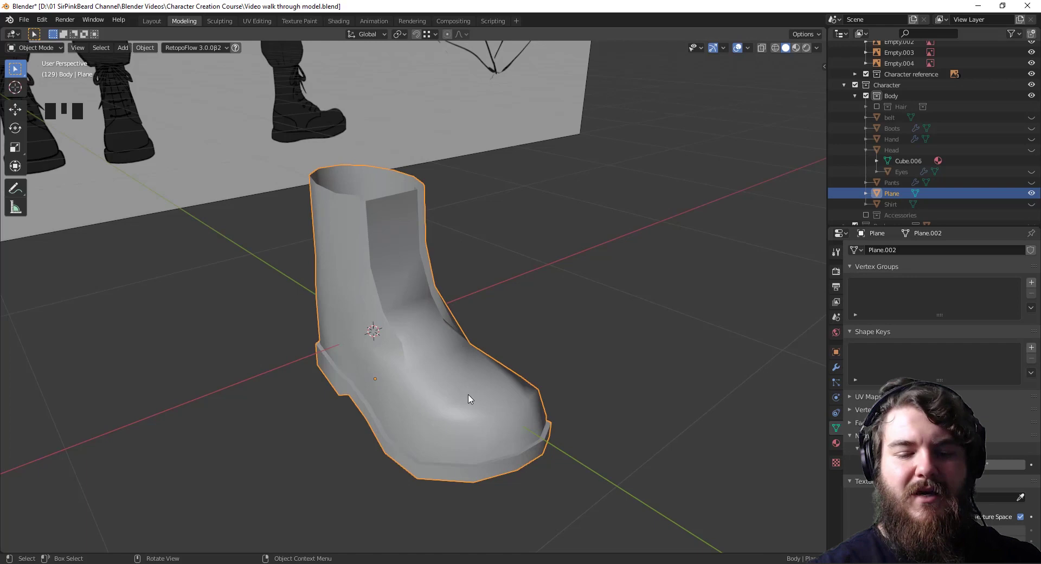
- Back in Edit Mode, select the side faces of the upper for the 'solid' vertex group
key("Tab")
left_click_drag(502, 283, 843, 445)
left_click(840, 431)
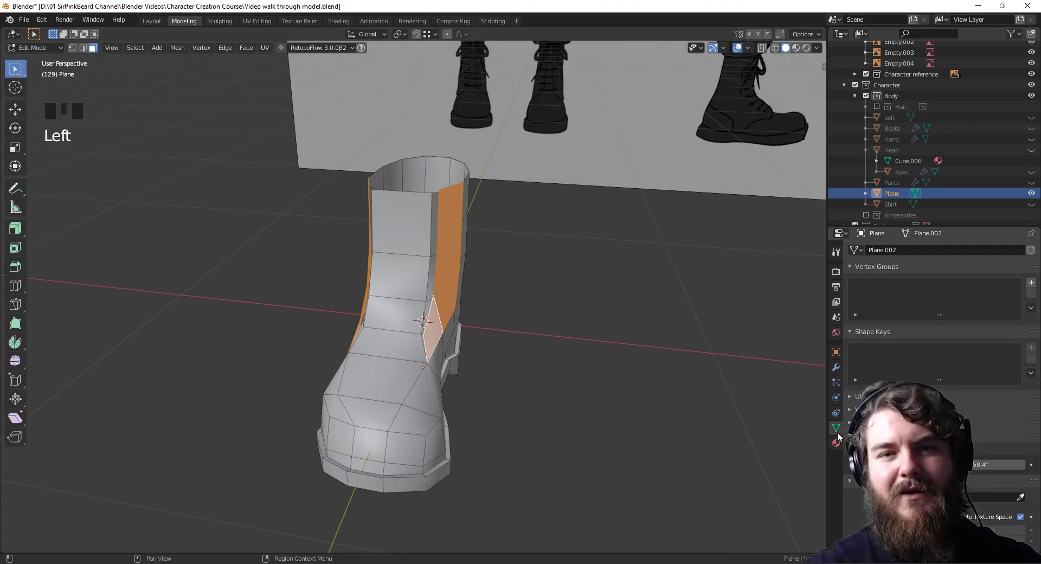
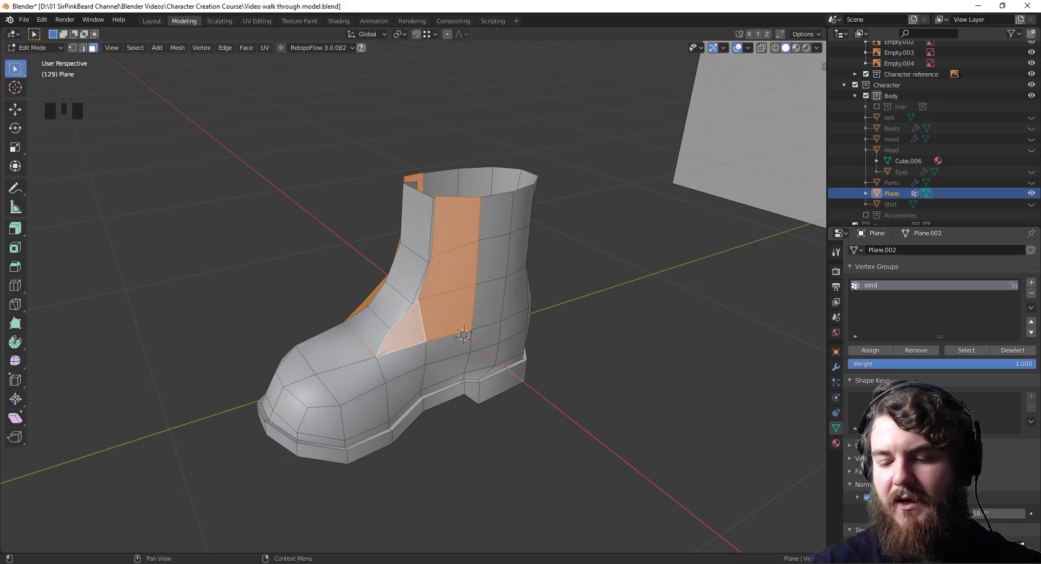
- Add a Solidify modifier limited to the 'solid' vertex group
left_click(836, 367)
left_click_drag(908, 249, 794, 466)
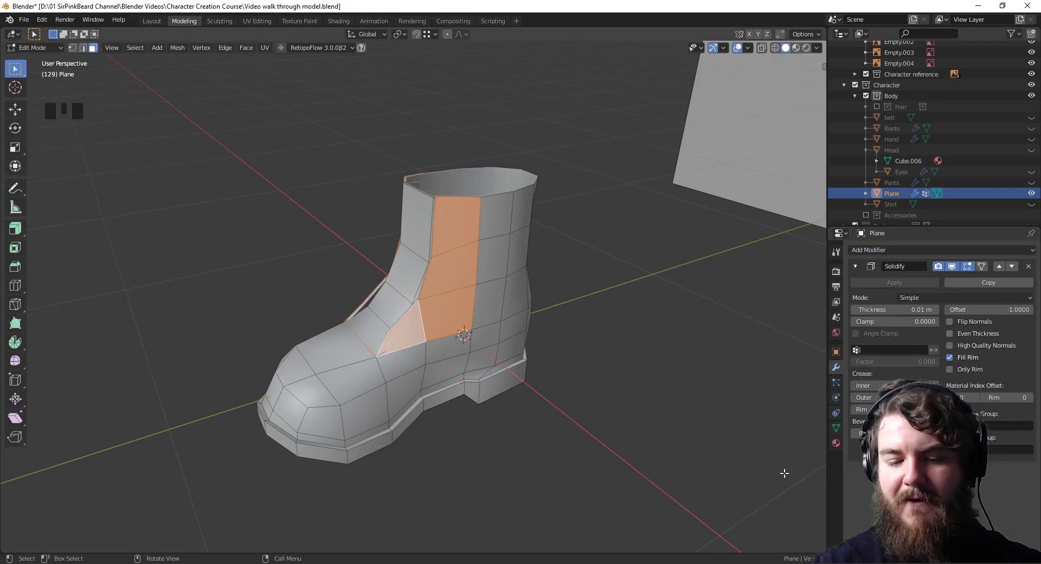
left_click_drag(511, 304, 716, 443)
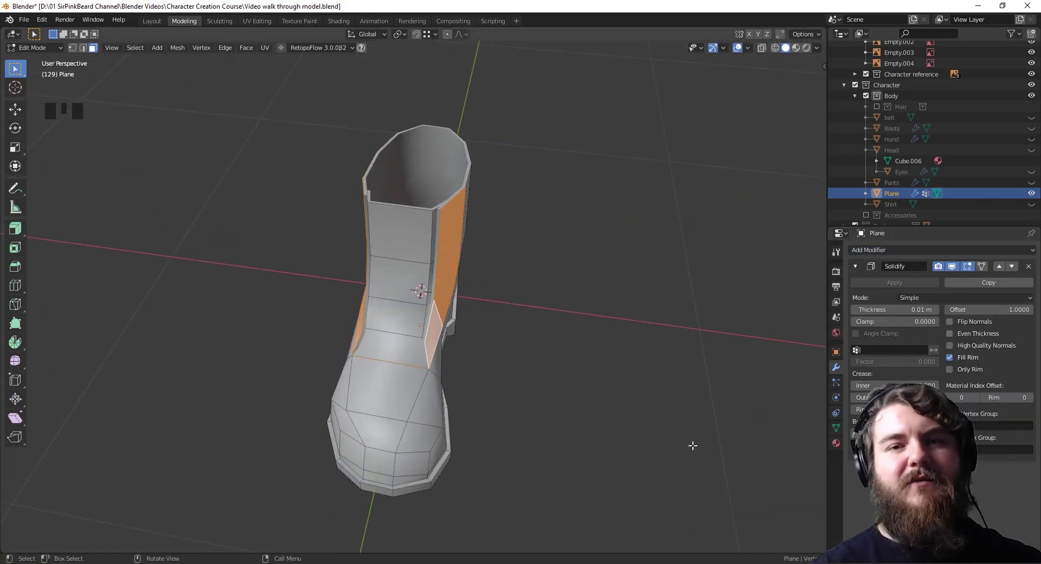
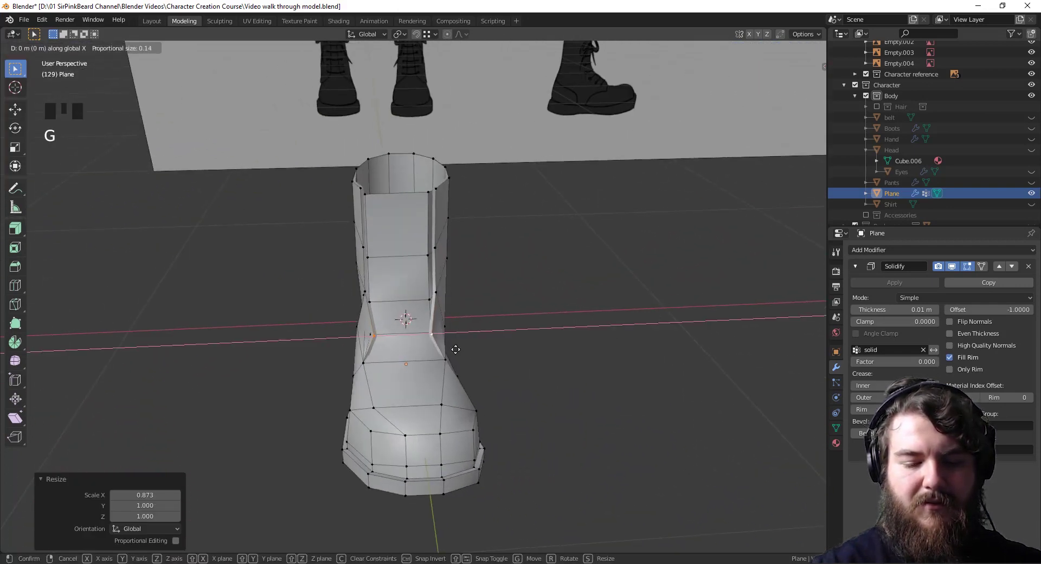
- Scale and move vertices by the lace opening to refine its edge against the reference
key("s")
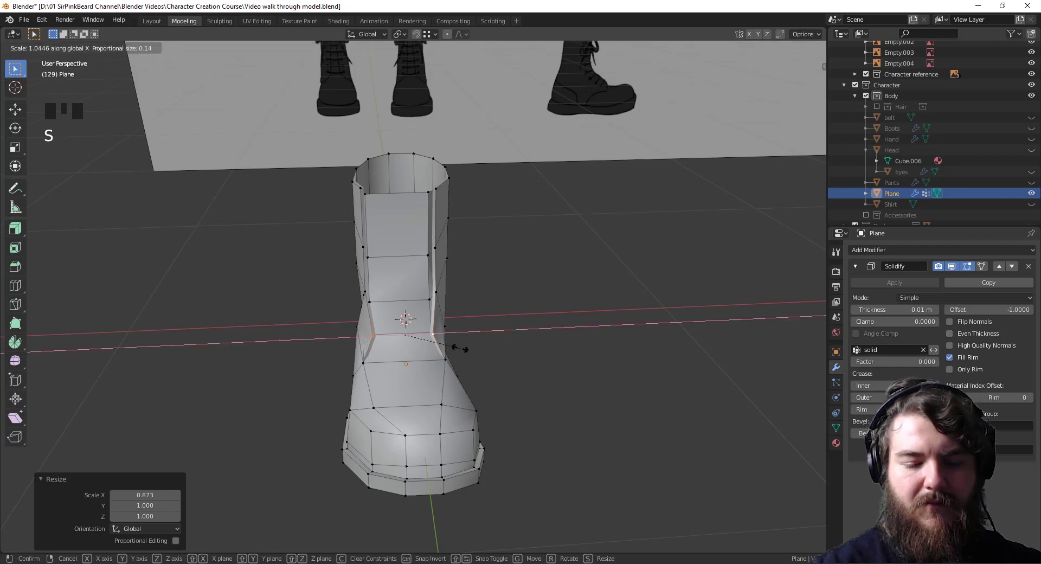
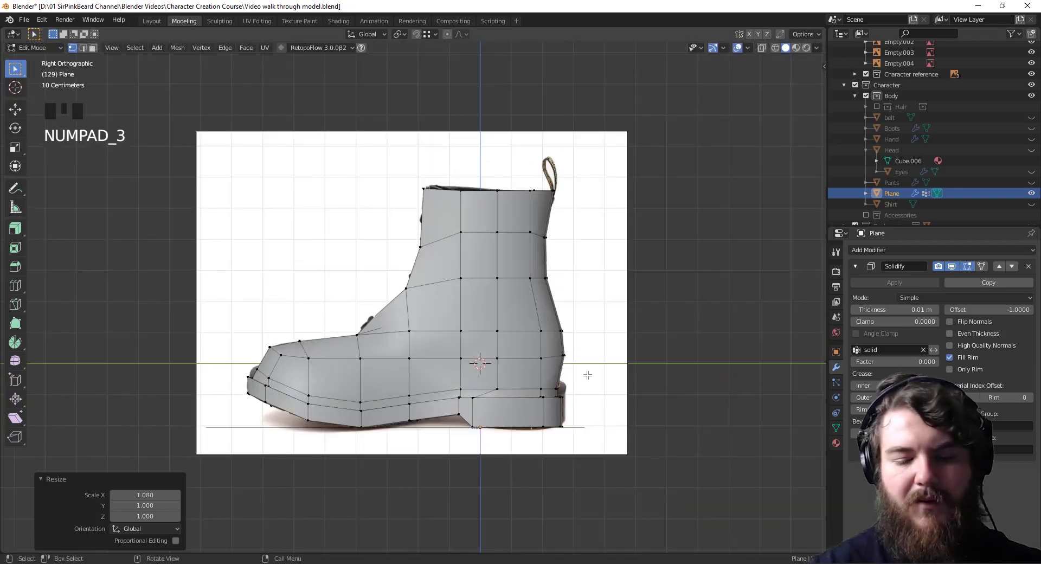
key("g")
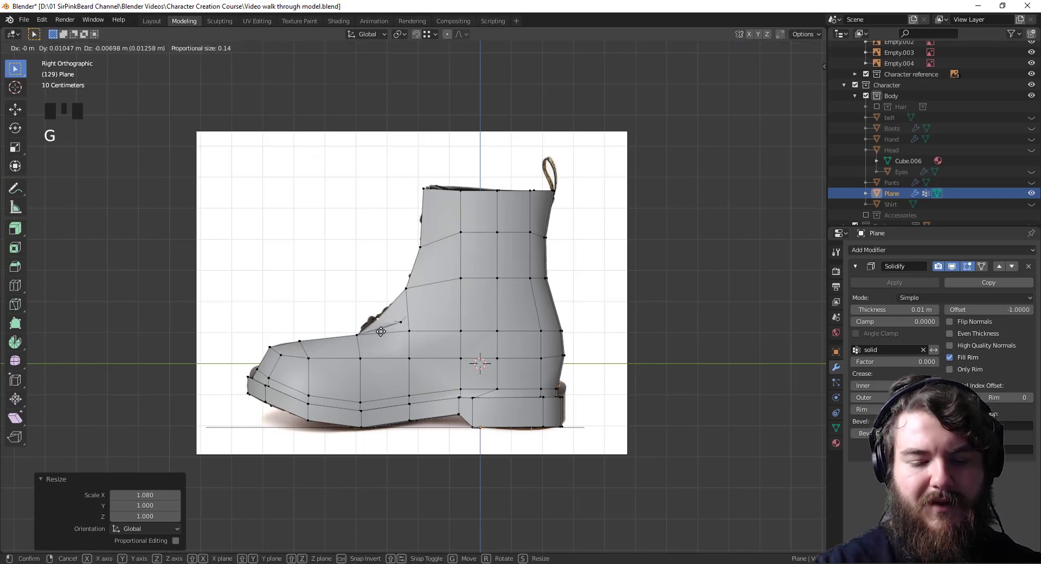
left_click_drag(403, 338, 529, 479)
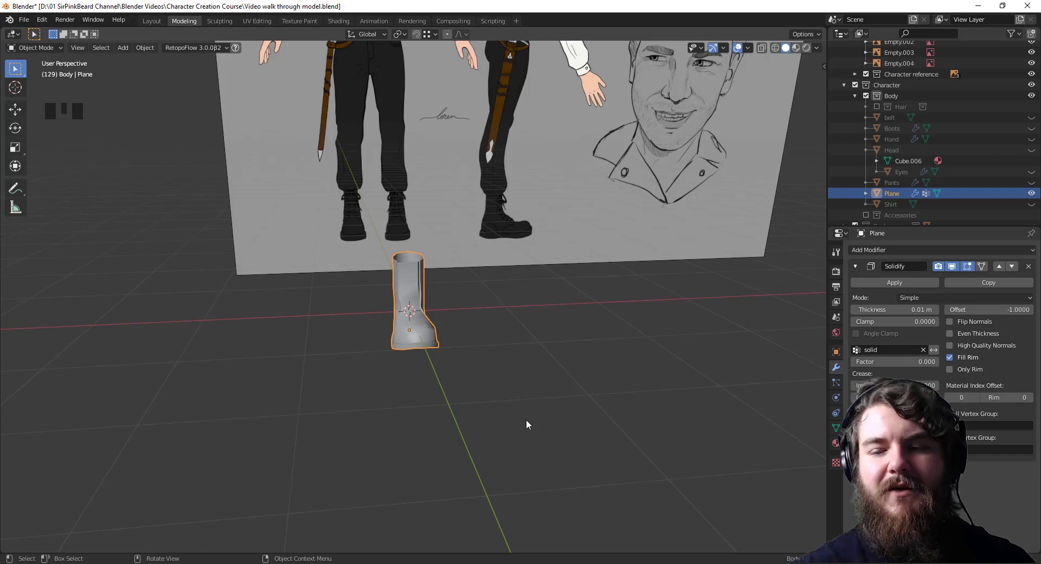
- Select the boot shell and take its whole mesh into Edit Mode
left_click_drag(1035, 128, 1032, 184)
left_click(1035, 184)
left_click_drag(582, 381, 589, 357)
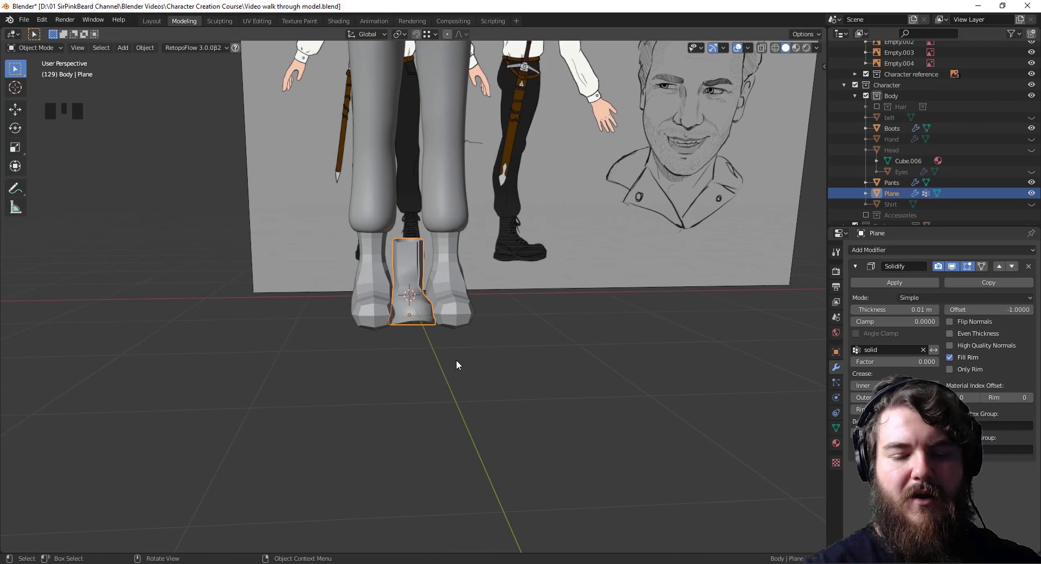
left_click_drag(473, 351, 501, 307)
key("Tab")
key("a")
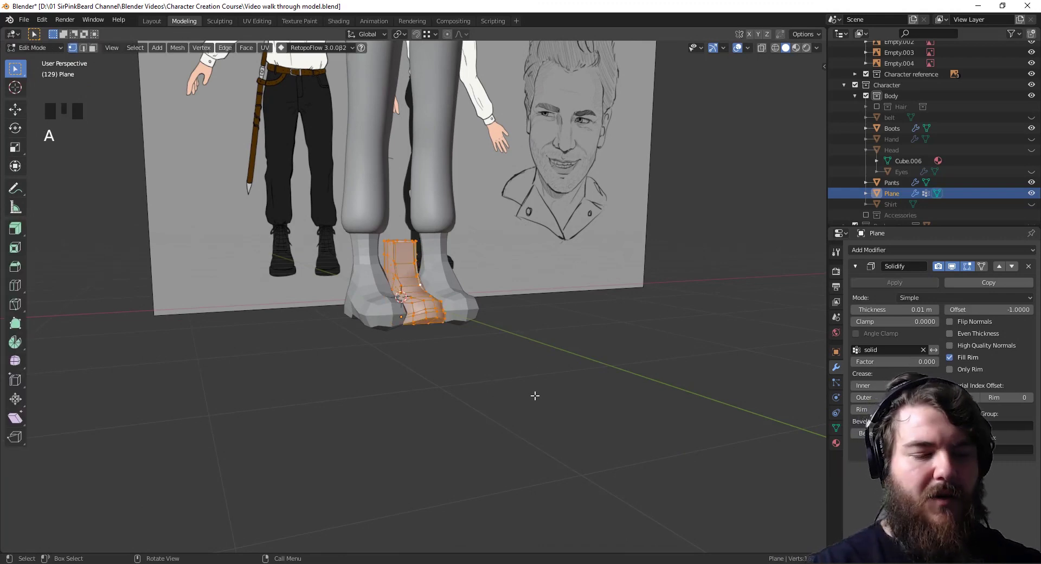
- In front view, move the boot mesh under the other foot and scale it up about 1.159
key("KP_3")
key("KP_1")
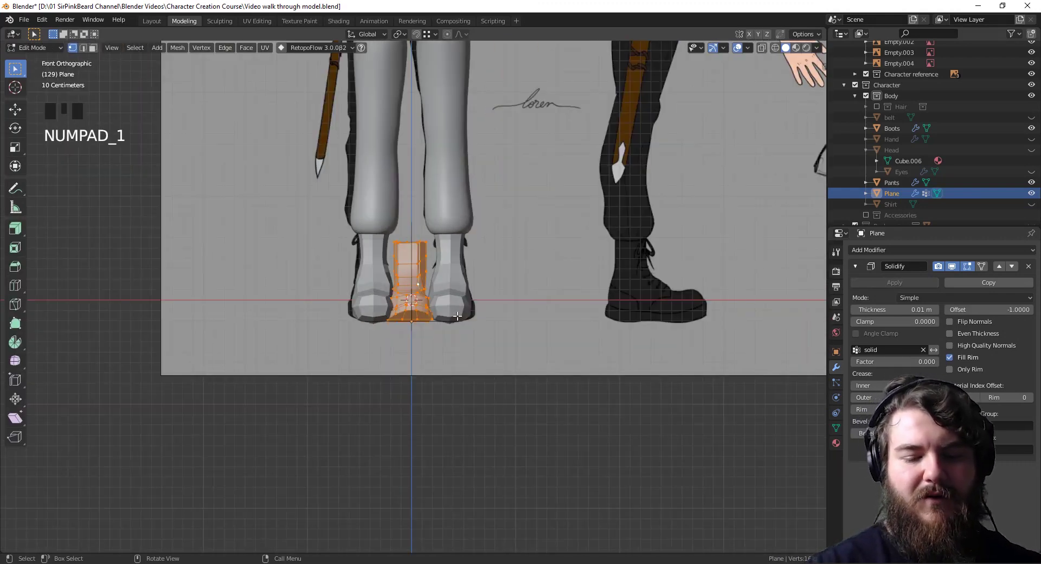
key("g")
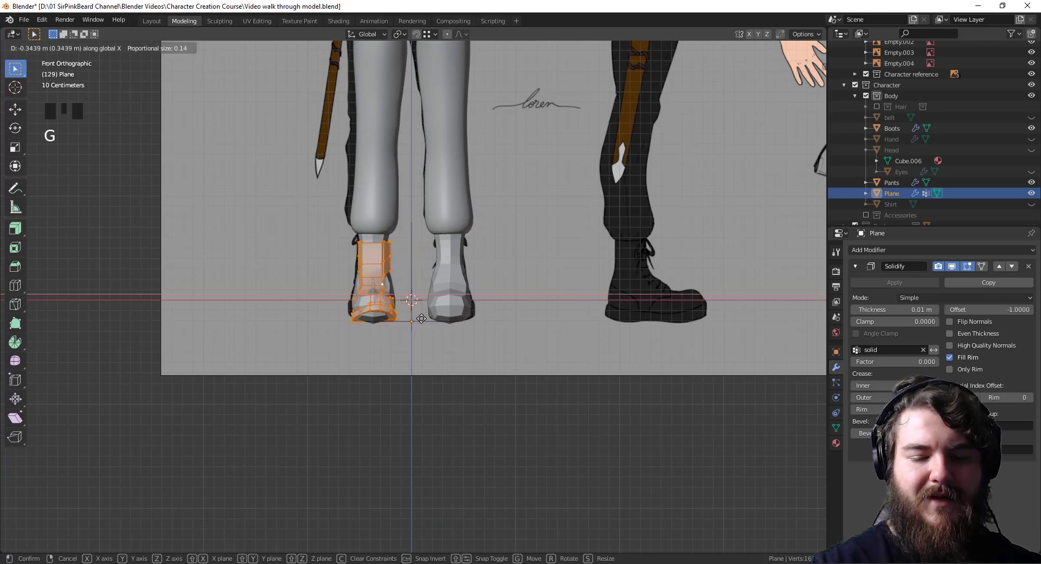
key("s")
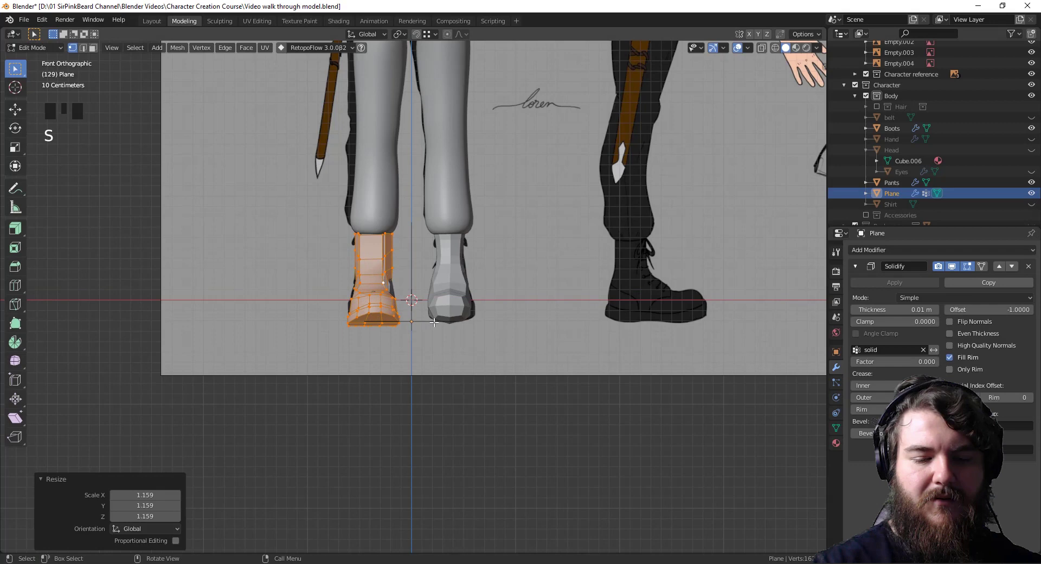
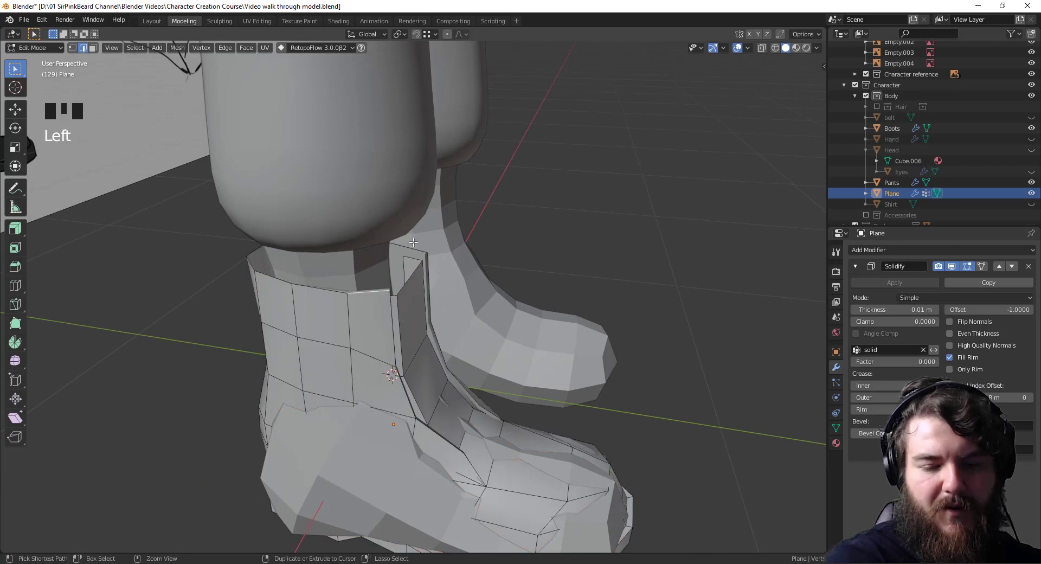
- Select the boot opening's vertices and pull that edge in against the leg
left_click(421, 241)
left_click(411, 253)
left_click(415, 267)
left_click(394, 295)
key("e")
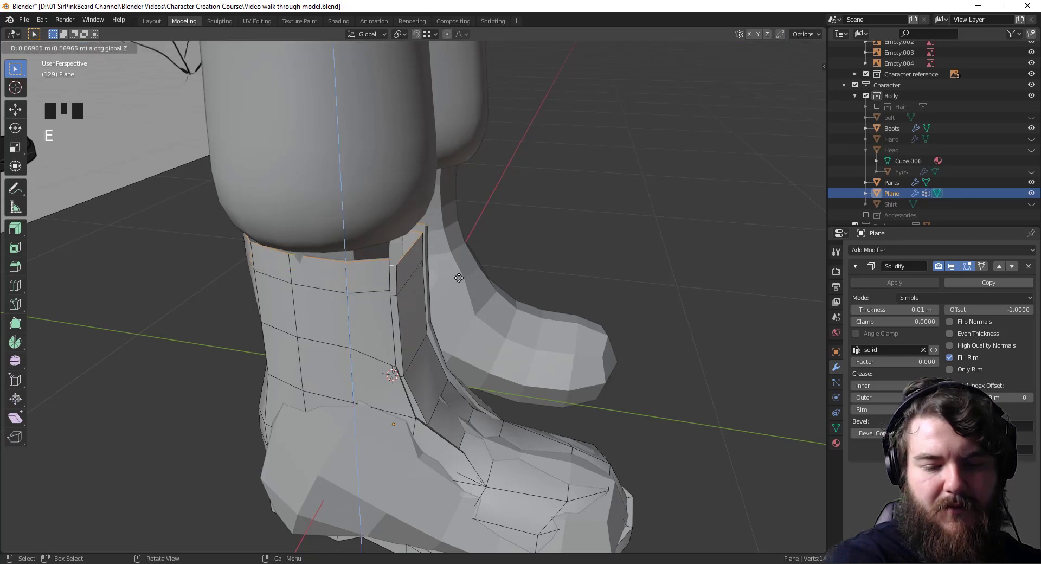
left_click_drag(599, 292, 442, 185)
left_click(442, 185)
left_click_drag(428, 212, 283, 223)
- Tuck the remaining top vertices against the leg one by one, then leave Edit Mode
left_click(283, 224)
left_click_drag(307, 217, 243, 294)
left_click(243, 294)
left_click_drag(375, 286, 507, 272)
key("g")
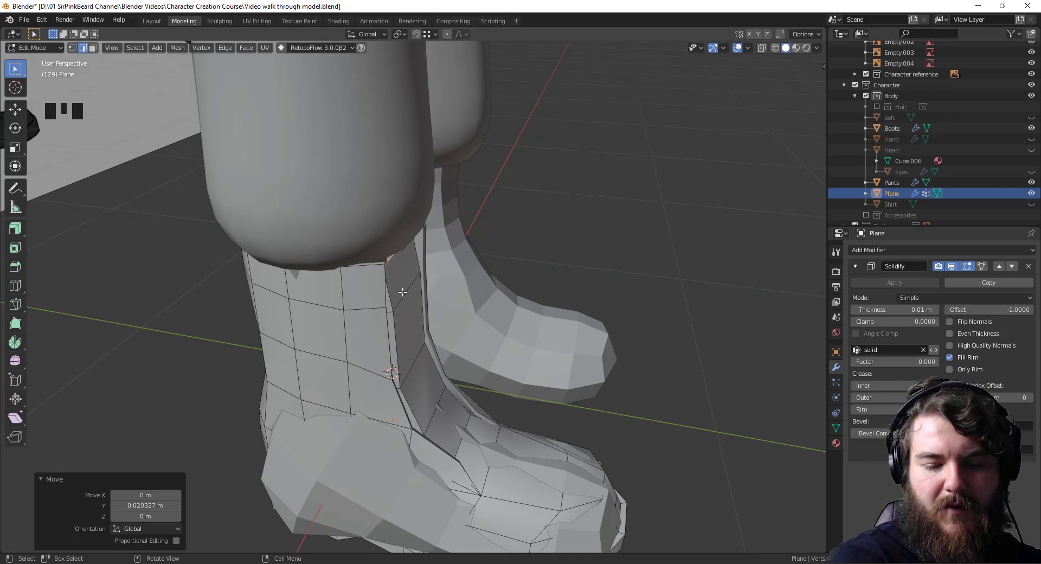
left_click(404, 288)
key("g")
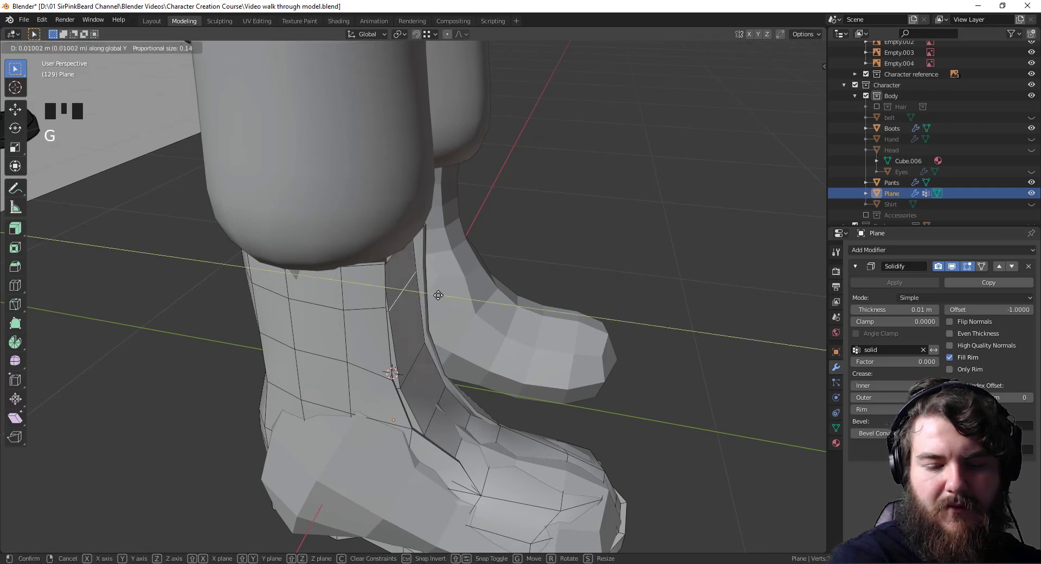
key("Tab")
- Select the mirrored Boots object and unhide the head, hair, hands and shirt
left_click_drag(576, 358, 513, 433)
scroll("down", 3)
left_click_drag(905, 250, 564, 371)
left_click_drag(564, 370, 452, 353)
left_click(451, 354)
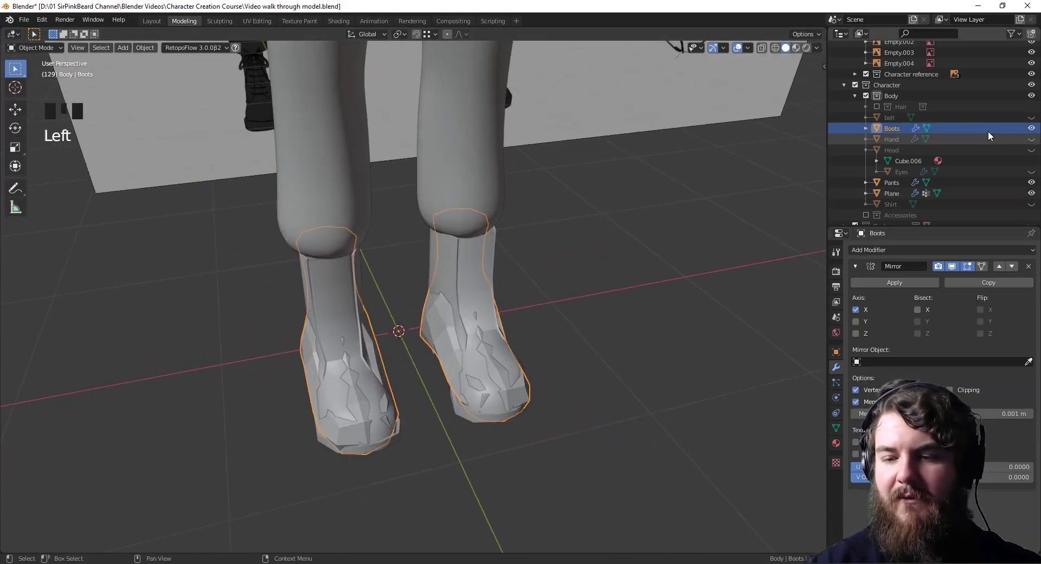
left_click(1035, 130)
left_click_drag(614, 386, 633, 434)
scroll("down", 3)
left_click(885, 109)
- Frame the whole character with both boots from the front beside the reference sheet
left_click_drag(552, 303, 351, 449)
scroll("up", 3)
left_click_drag(452, 378, 495, 394)
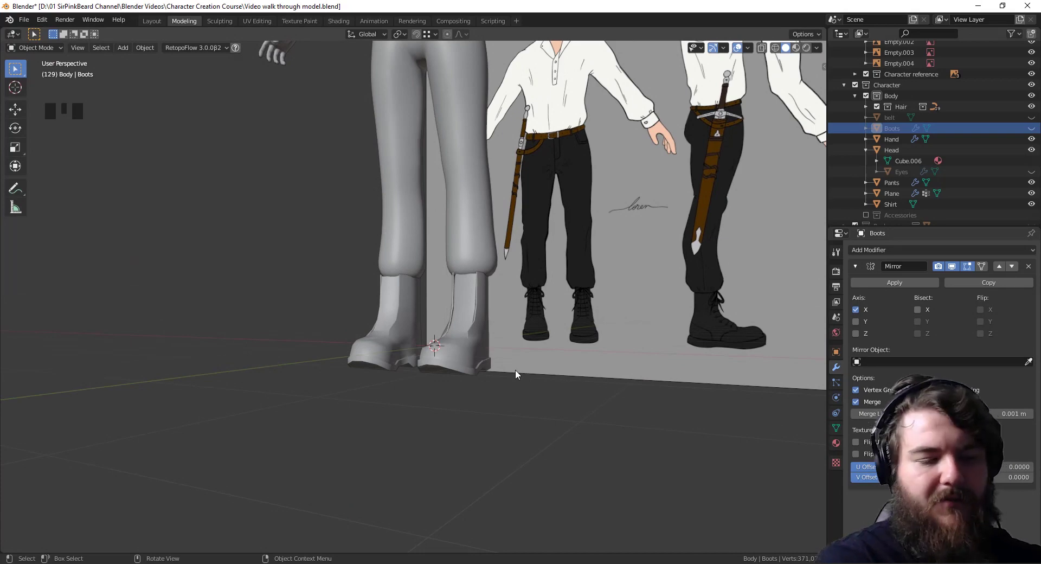
key("KP_3")
key("KP_1")
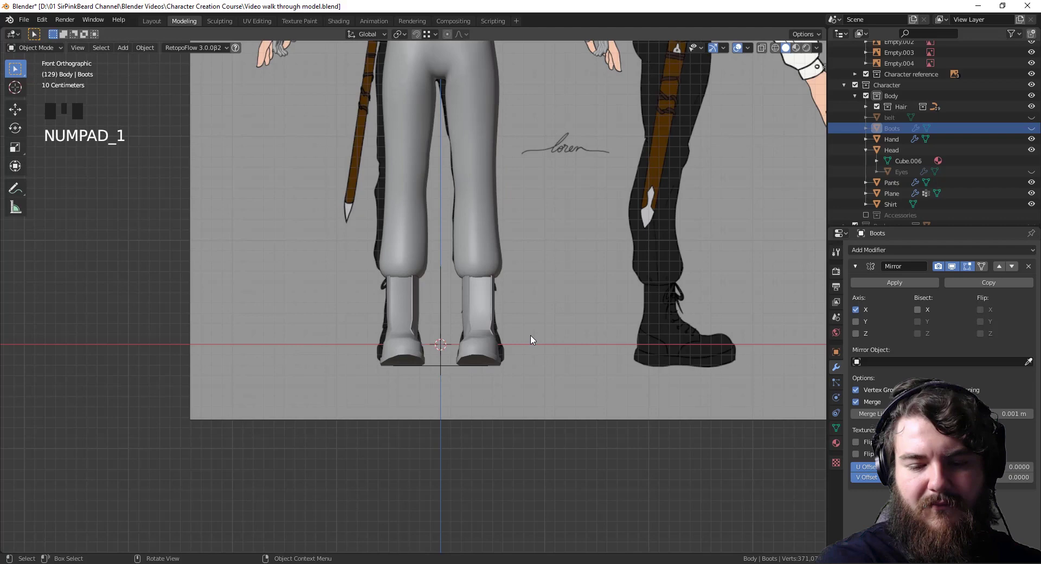
scroll("down", 3)
left_click_drag(520, 324, 505, 378)
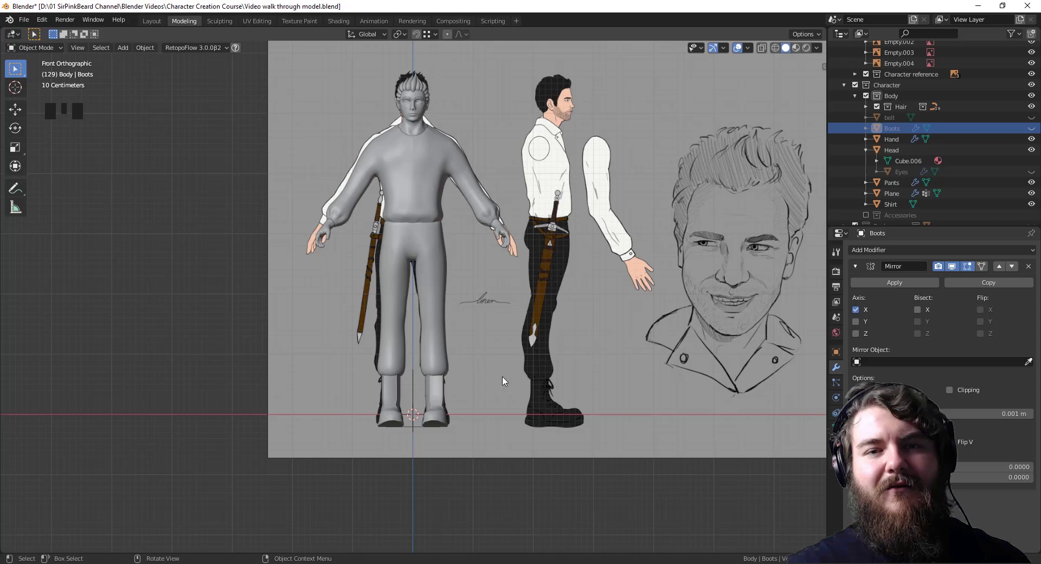
- Select an ankle vertex on the boot and snap the 3D cursor to it
left_click(506, 378)
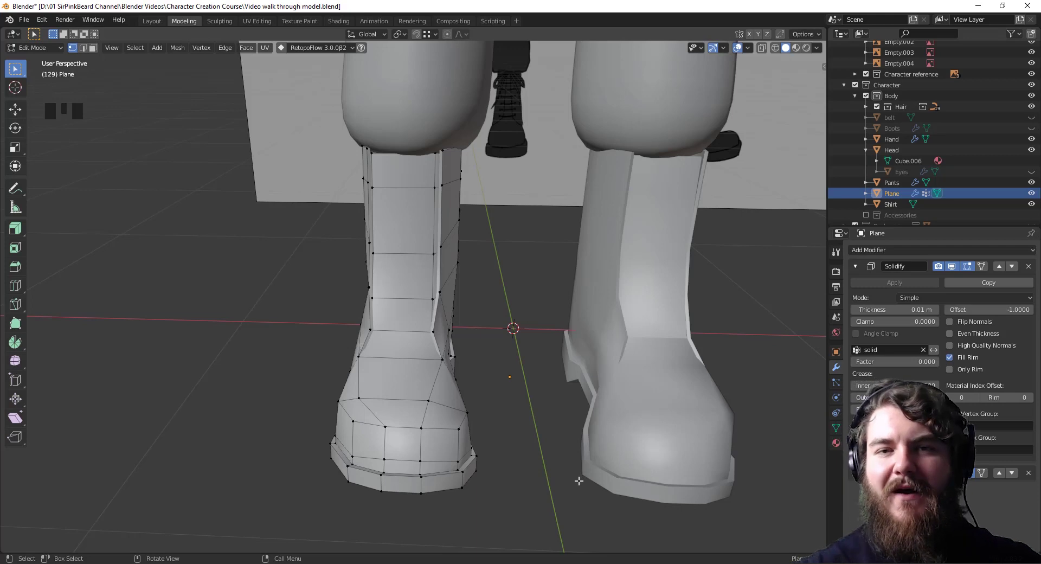
left_click(371, 328)
left_click(367, 327)
key("1")
left_click(372, 324)
left_click_drag(390, 336, 419, 339)
key("shift+s")
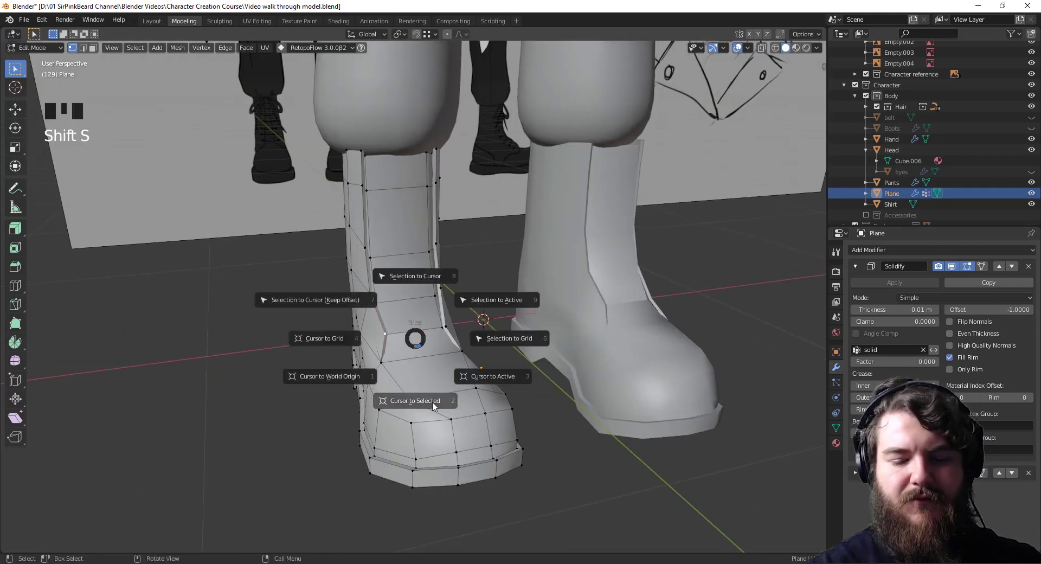
key("Tab")
middle_click(489, 381)
- Add a mesh plane there and merge its vertices at center into a single lace-start vertex
key("shift+a")
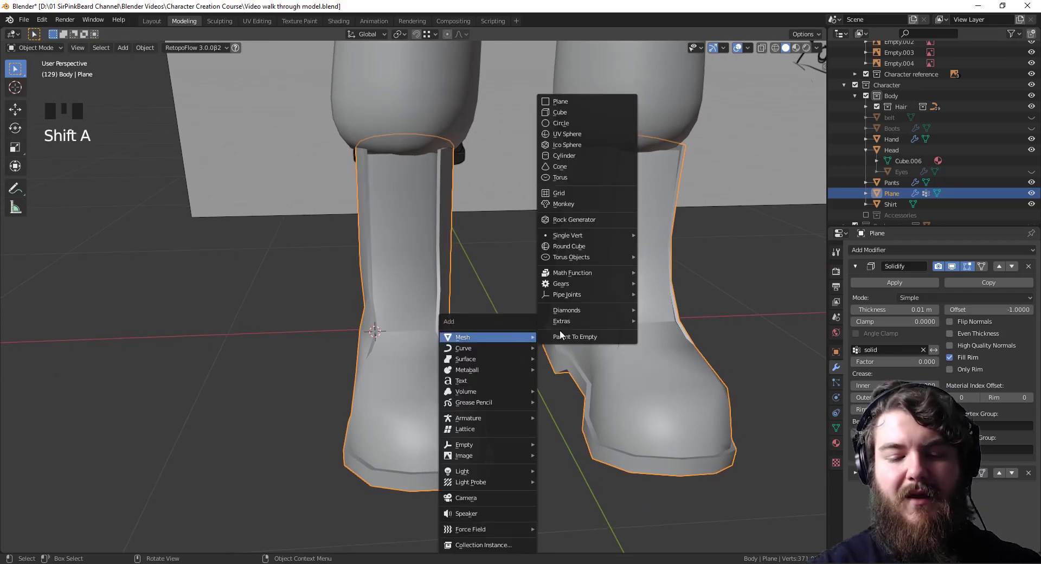
key("Tab")
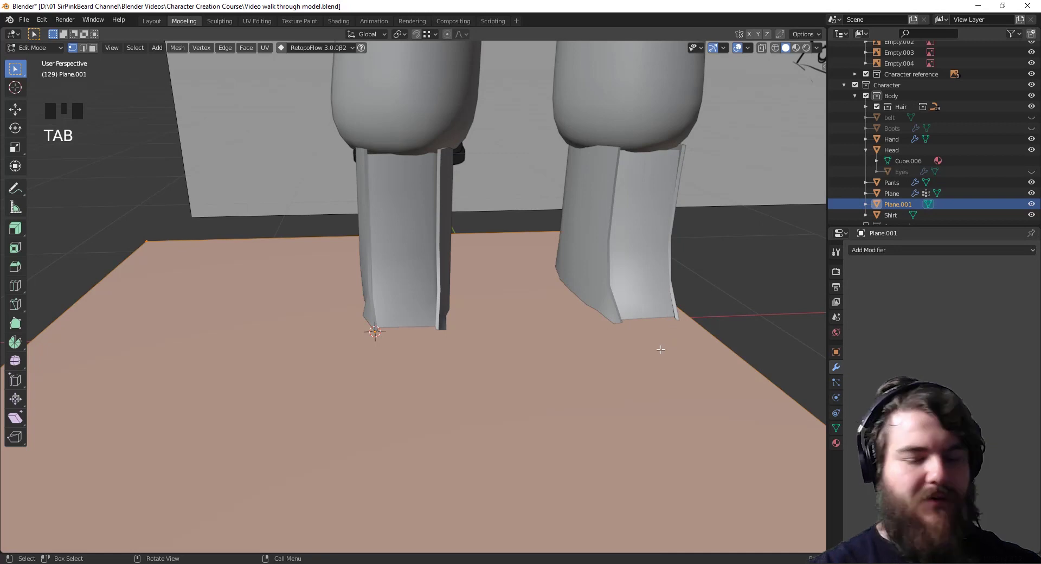
key("m")
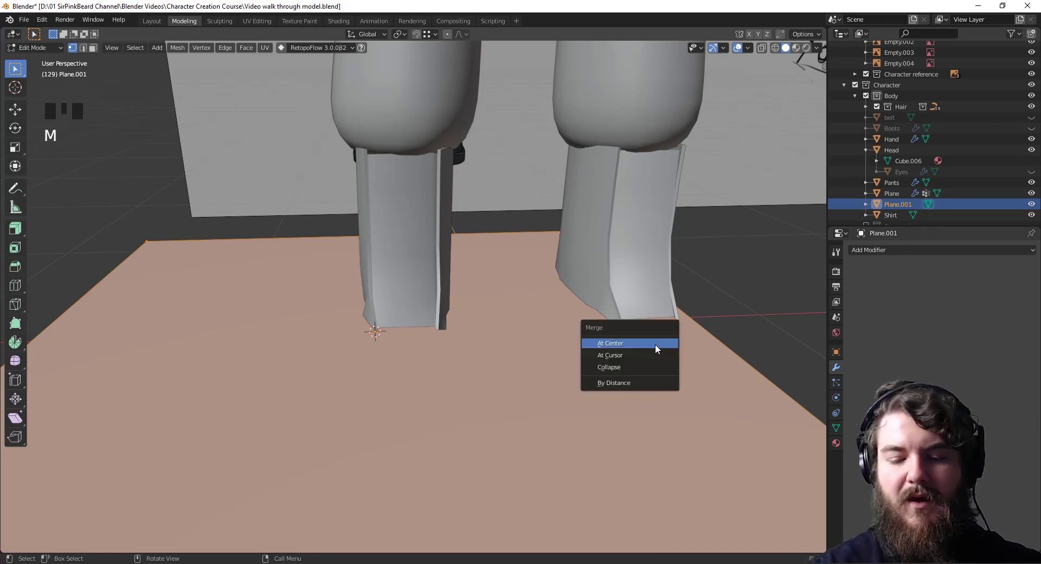
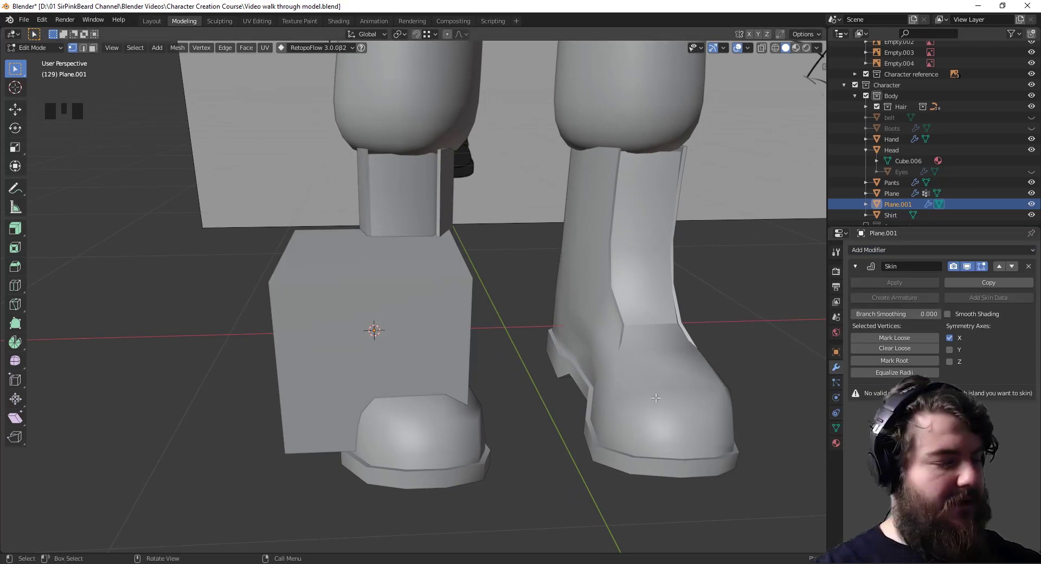
- Shrink the skin radius to a thin cord and extrude the first lace strand across the boot
key("ctrl+a")
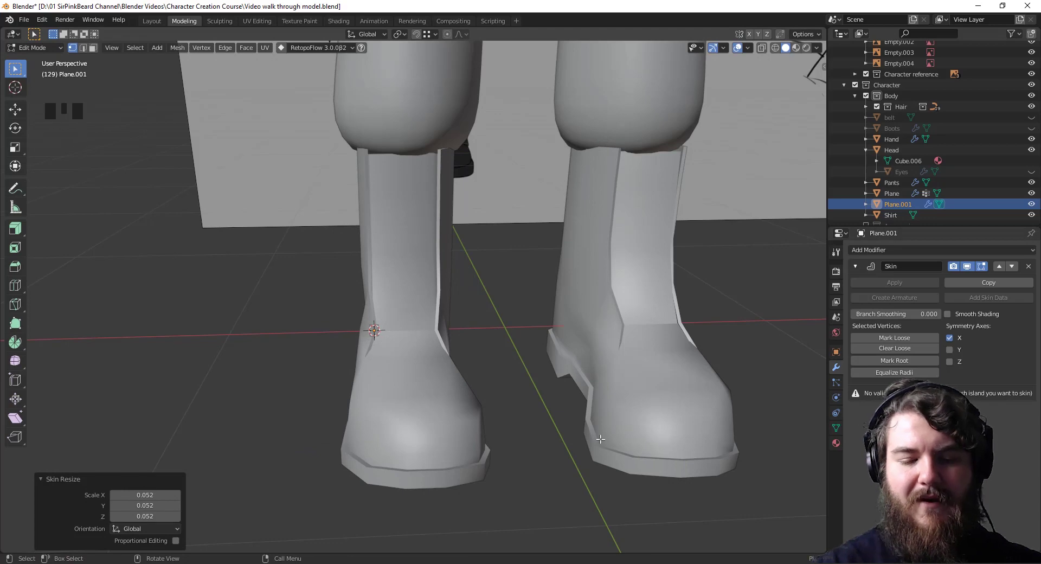
left_click_drag(601, 430, 416, 370)
left_click_drag(409, 338, 393, 333)
key("e")
left_click_drag(479, 384, 900, 251)
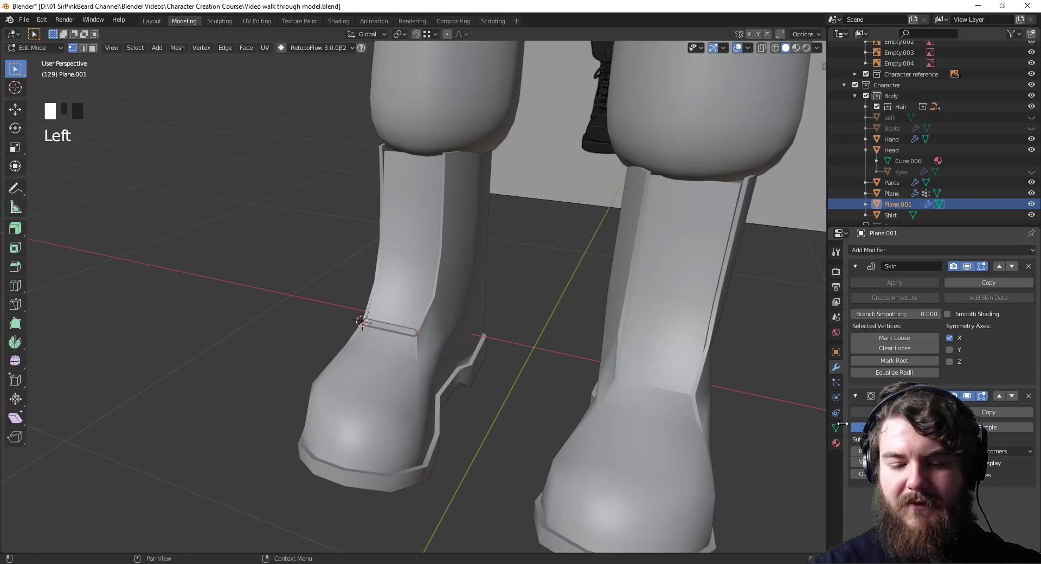
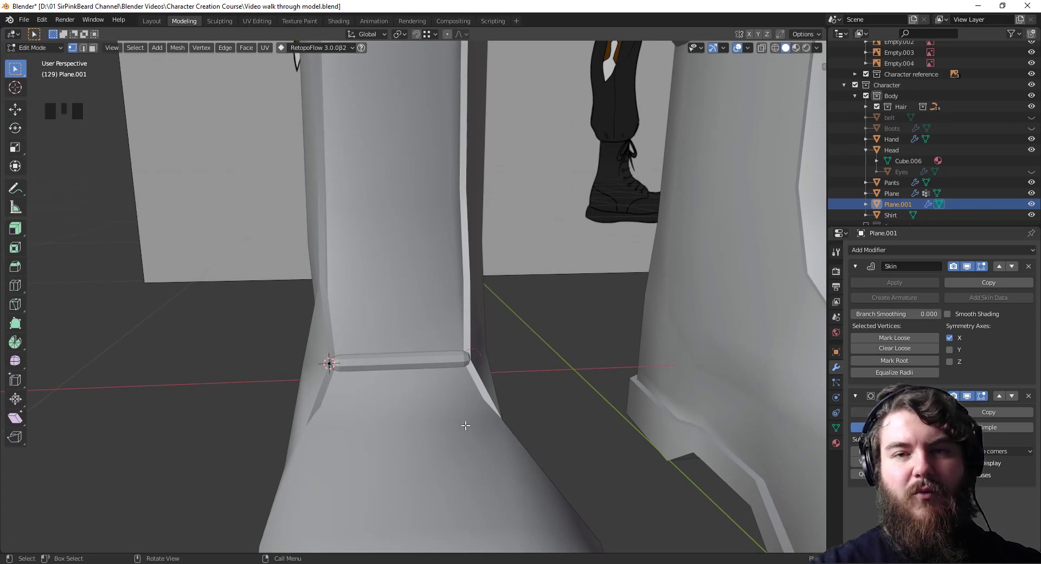
left_click_drag(503, 381, 328, 360)
left_click(328, 360)
left_click_drag(364, 370, 397, 401)
- Extrude further lace segments zig-zagging diagonally up the boot front
key("e")
left_click_drag(393, 398, 365, 395)
key("e")
left_click_drag(517, 305, 489, 289)
key("g")
left_click(478, 312)
middle_click(478, 366)
- Continue the zig-zag from the lace end with more segments crossing the boot opening
left_click(489, 368)
key("g")
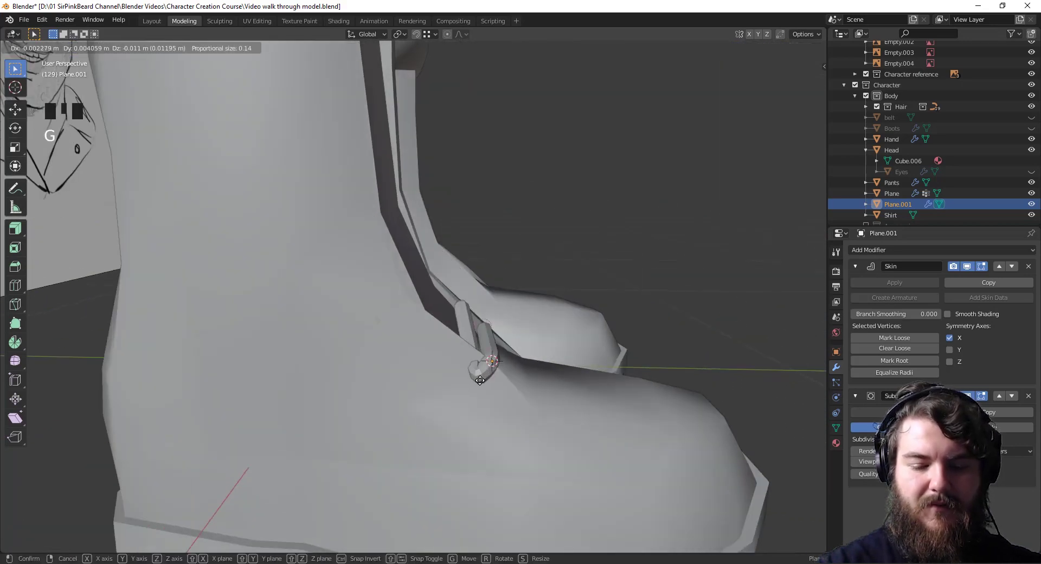
left_click_drag(522, 364, 441, 322)
left_click(441, 323)
left_click_drag(473, 338, 425, 349)
key("g")
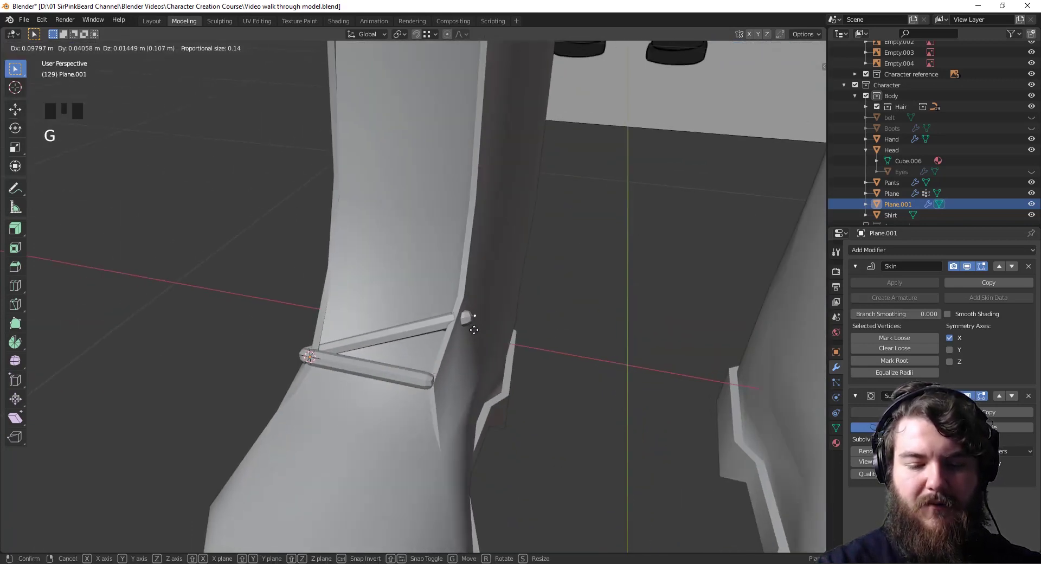
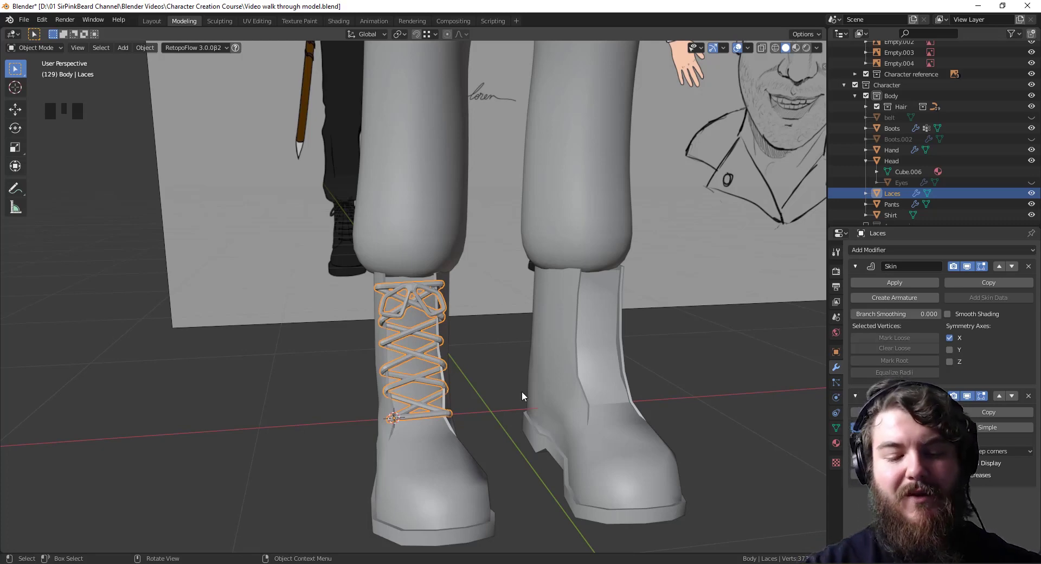
- Apply the Laces object's Skin and Subdivision modifiers to make them permanent
left_click_drag(580, 421, 750, 379)
left_click_drag(894, 286, 469, 451)
left_click_drag(514, 491, 419, 291)
left_click(419, 290)
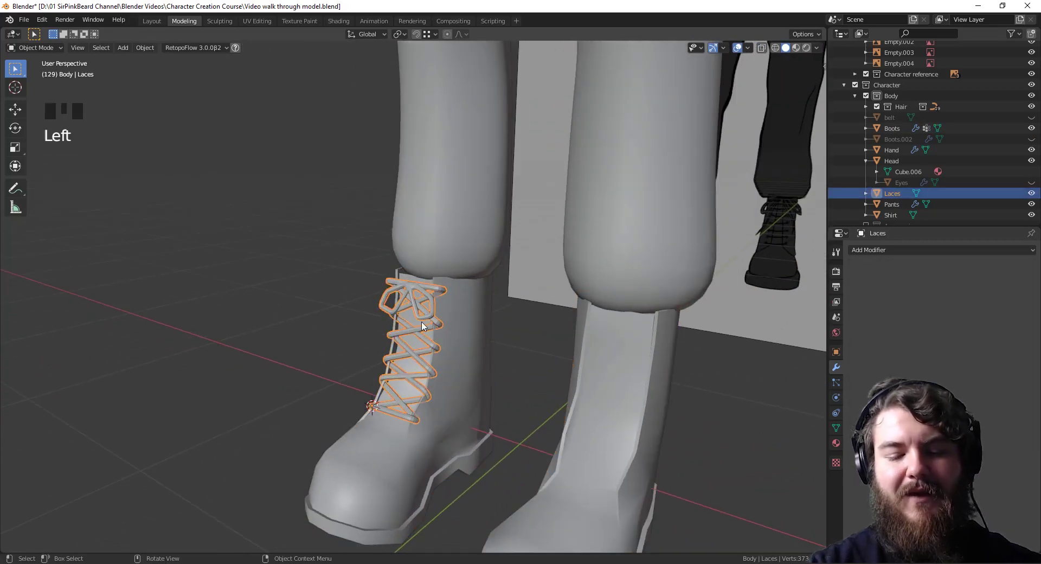
- Join the laces into the Boots object and frame the full character beside the reference sheet
left_click(402, 462)
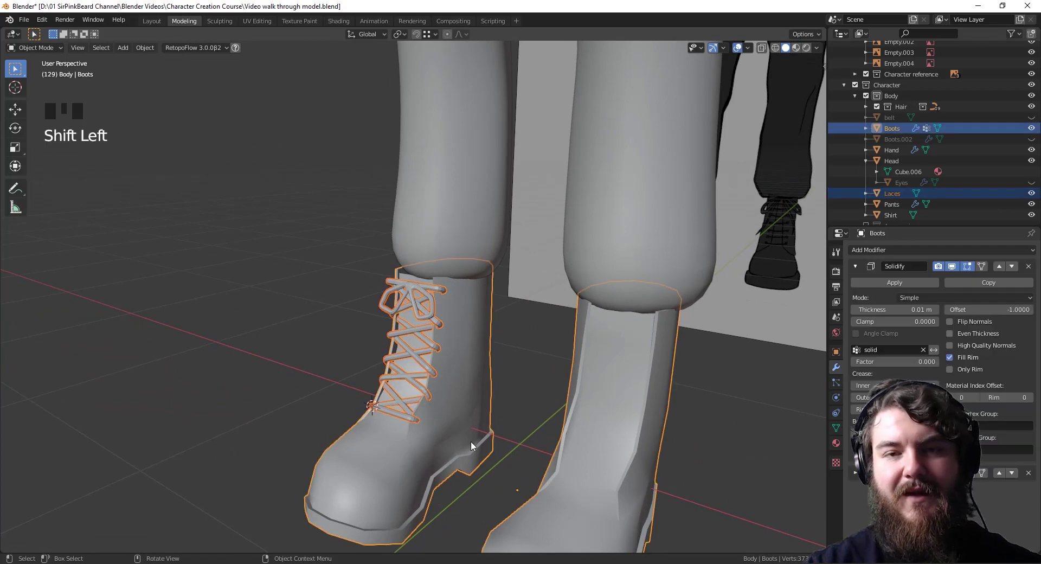
key("ctrl+j")
left_click_drag(493, 454, 426, 431)
scroll("down", 3)
left_click_drag(555, 373, 63, 480)
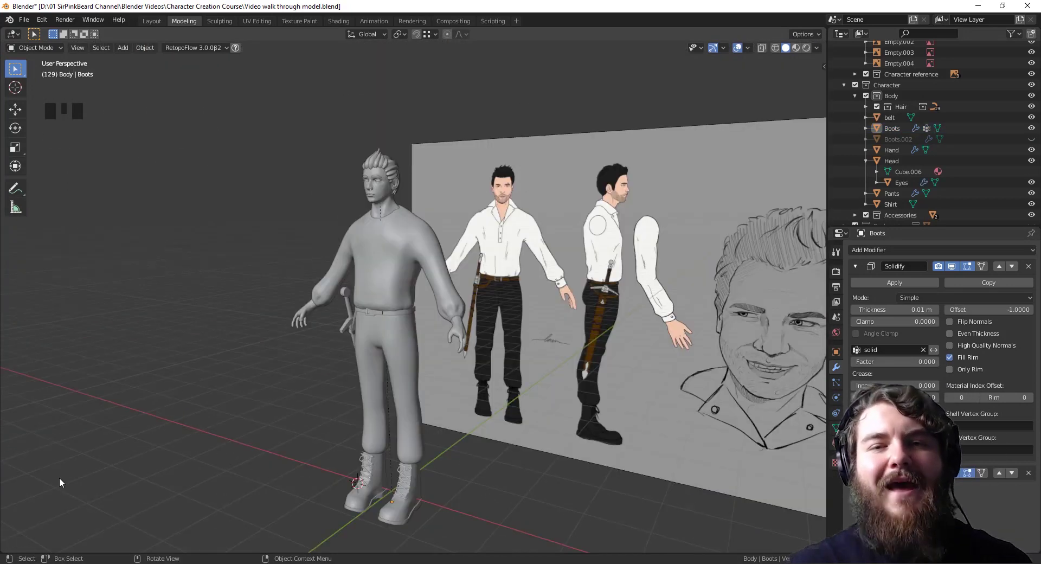